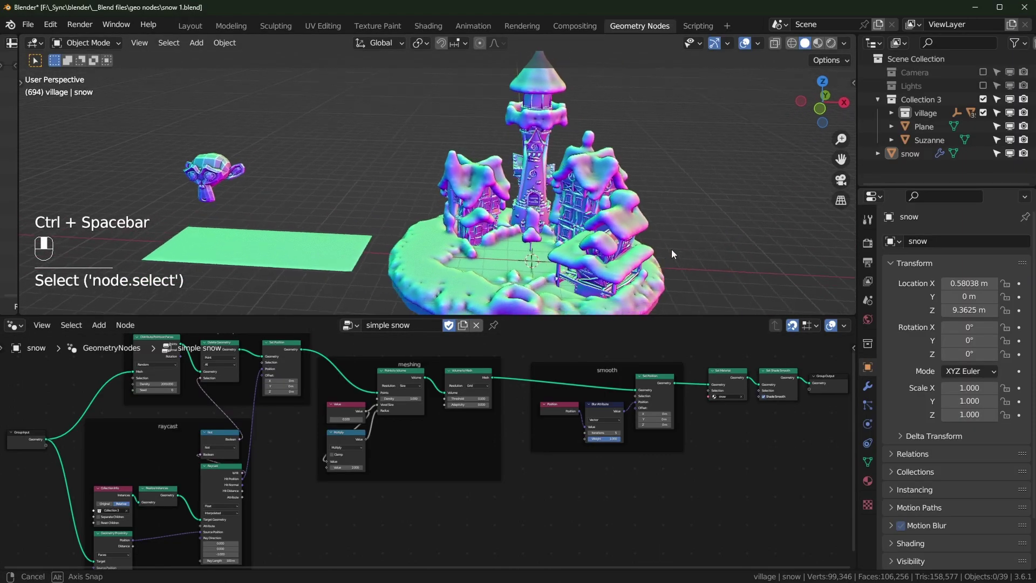
Inspect the village and the snow plane, briefly checking the plane's mesh in edit mode
middle_click(701, 251)
drag(573, 195, 488, 187)
click(481, 164)
click(922, 161)
key(Tab)
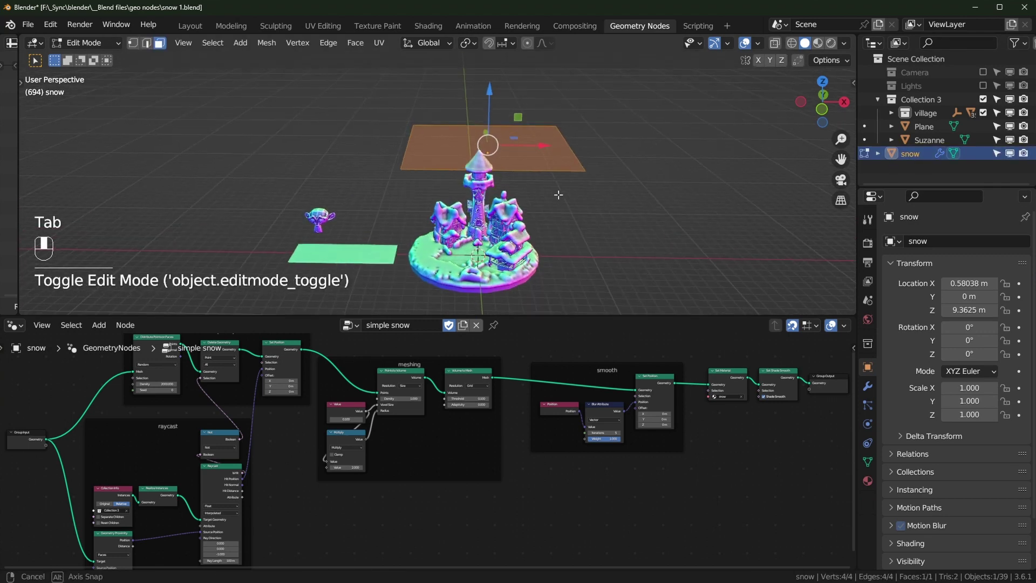
key(Tab)
Orbit around the snow-covered houses and pull the view back out over the village
drag(580, 243, 519, 185)
middle_click(536, 188)
middle_click(543, 193)
drag(642, 215, 542, 204)
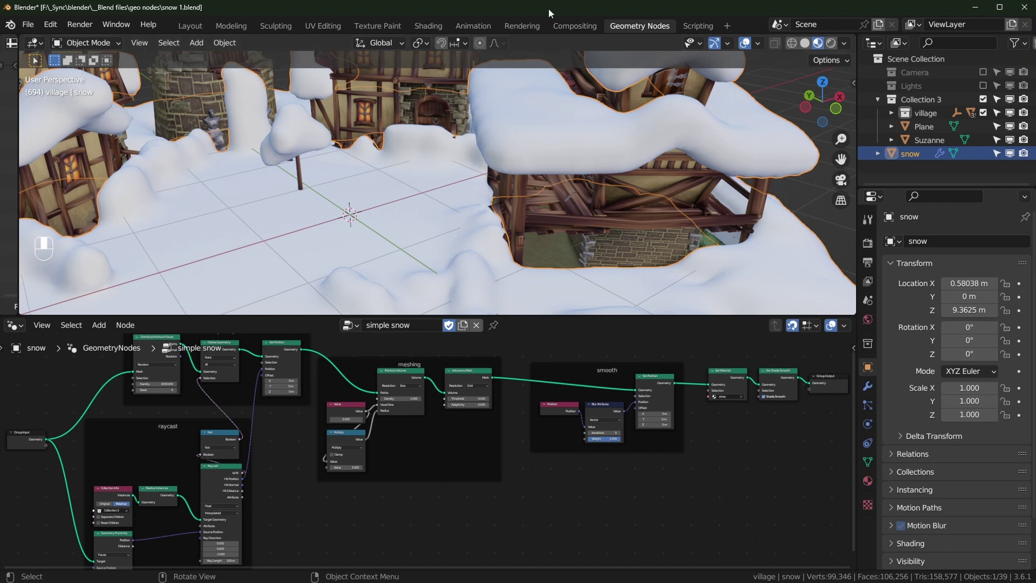
drag(525, 241, 502, 193)
drag(427, 172, 450, 233)
click(450, 233)
drag(543, 285, 545, 263)
drag(573, 241, 573, 275)
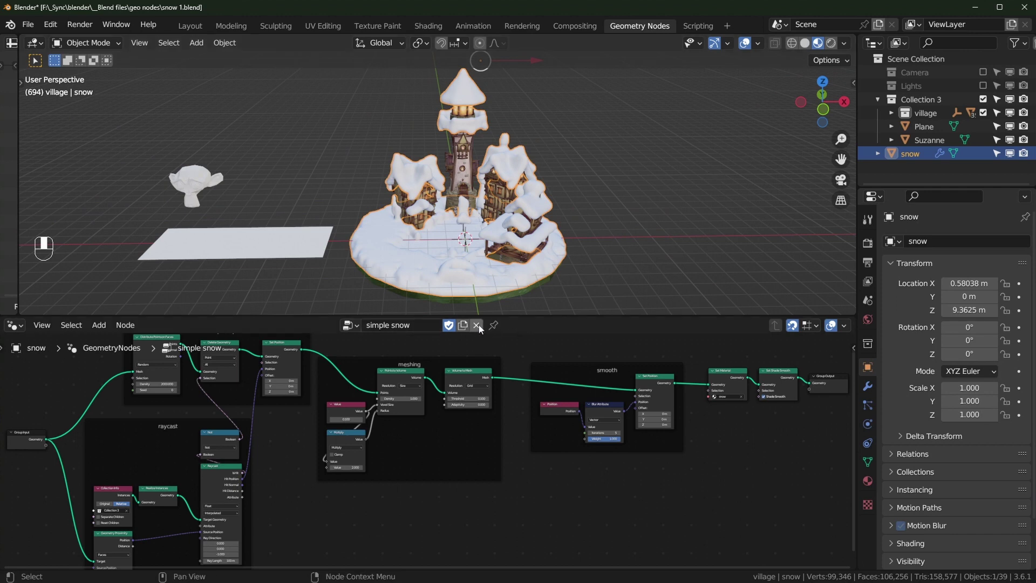
Frame the snow plane above the village and create the new Geometry Nodes.002 tree
drag(485, 327, 559, 237)
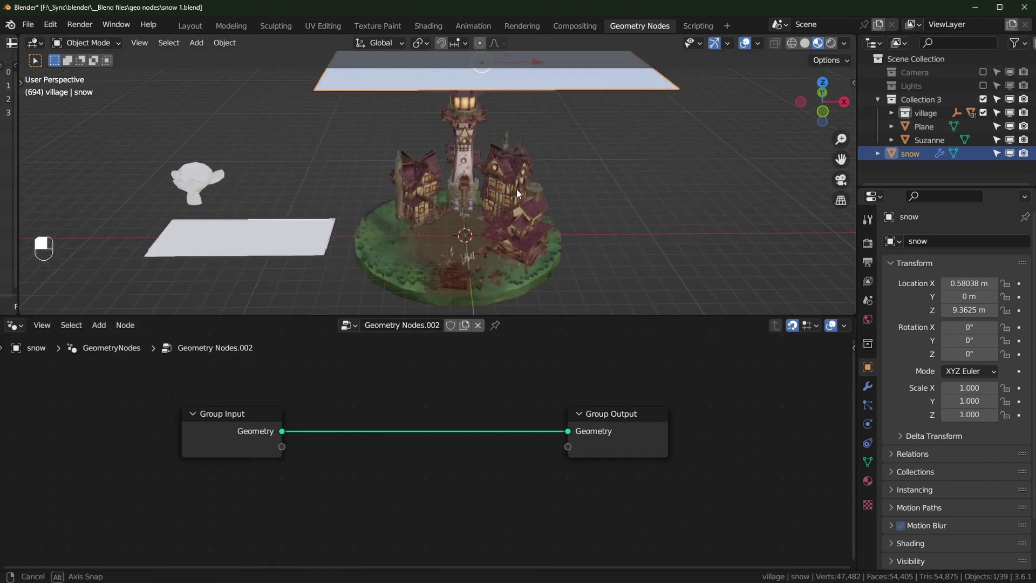
drag(526, 127, 506, 195)
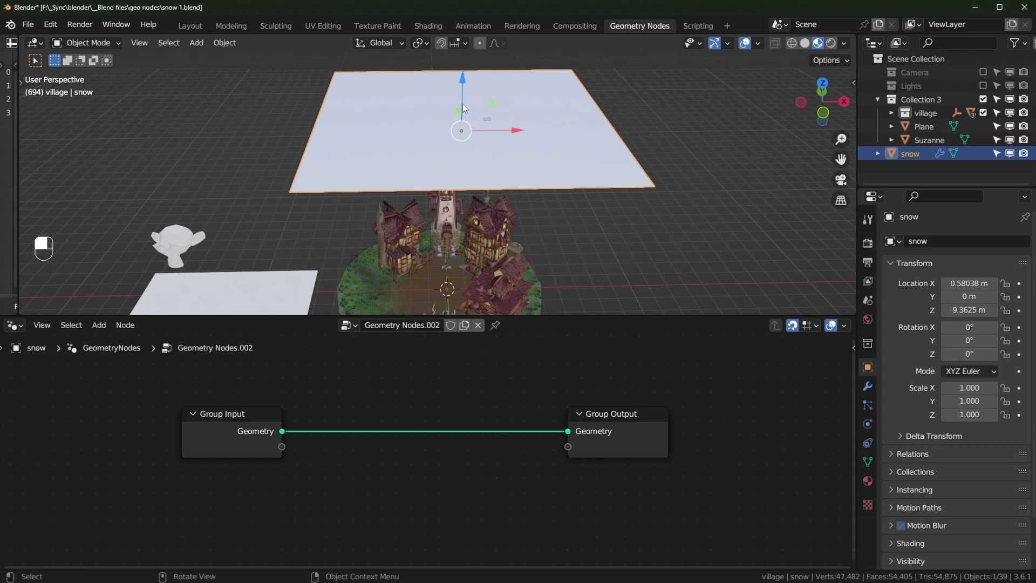
drag(716, 107, 597, 209)
middle_click(593, 179)
click(357, 486)
middle_click(356, 485)
Insert Distribute Points on Faces and raise its Density to 128.5
key(shift+a)
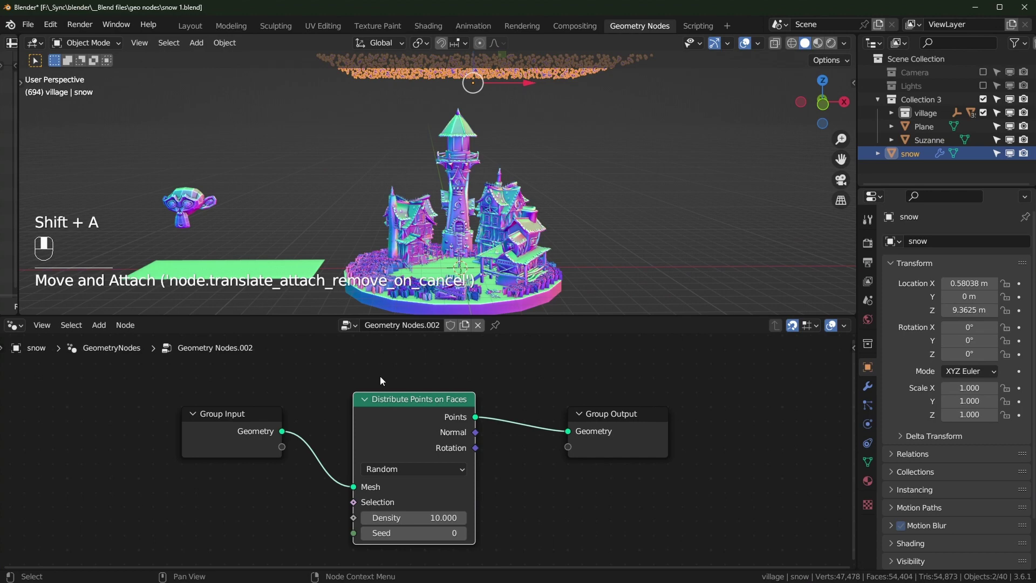
drag(251, 430, 600, 99)
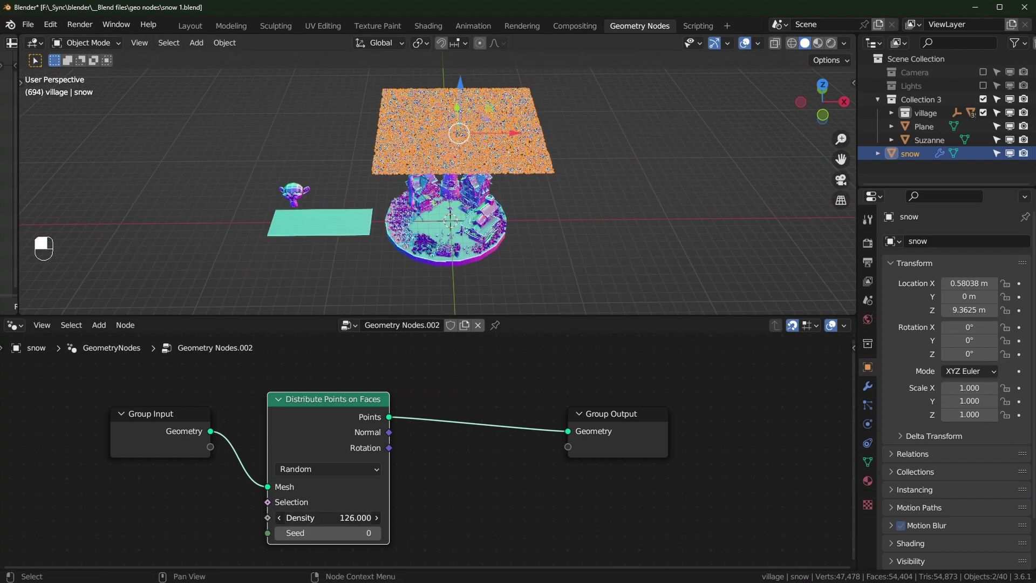
click(638, 203)
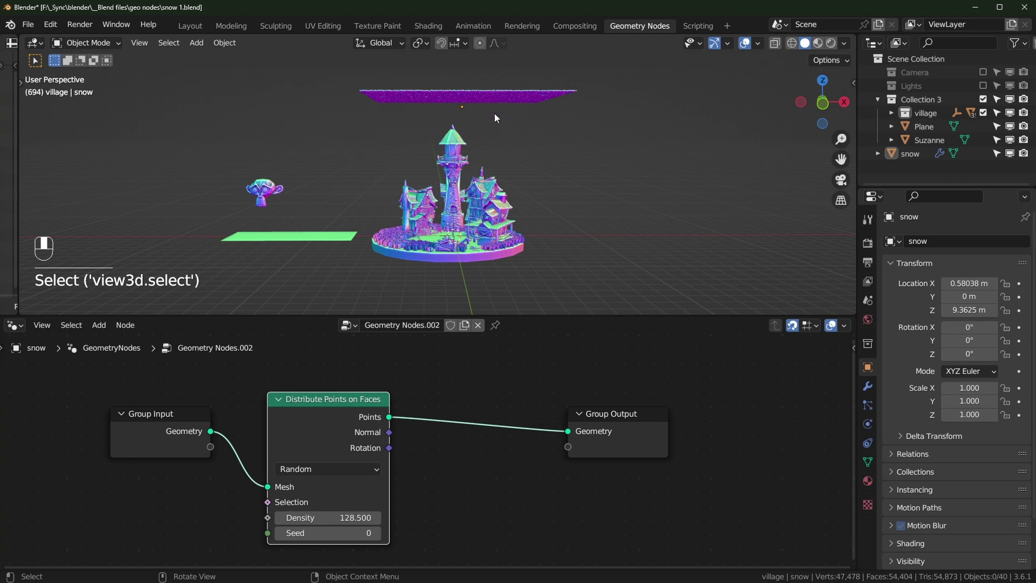
Orbit to check the scattered points over the plane, toggling the sidebar panel
drag(481, 190, 472, 126)
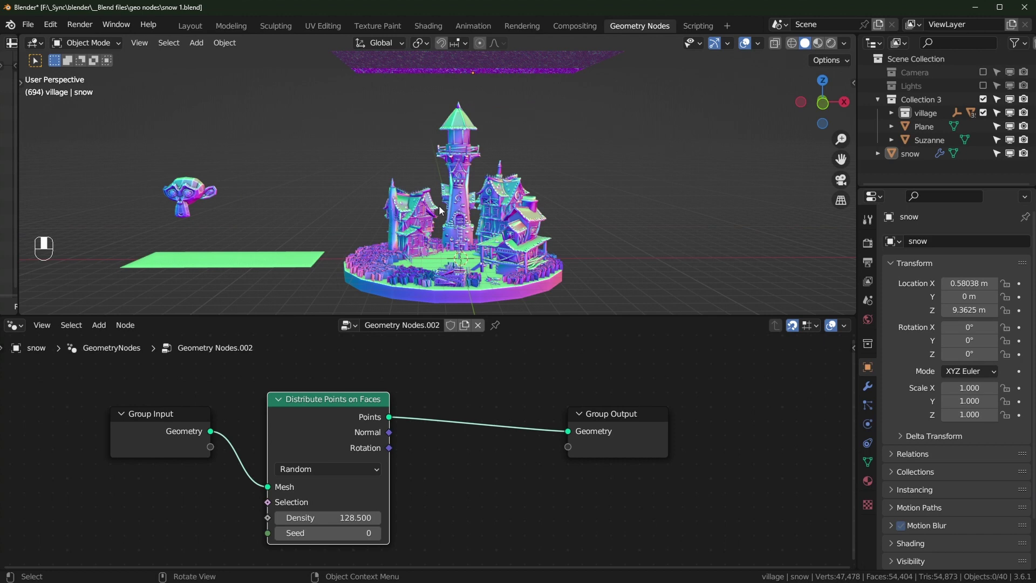
click(600, 290)
drag(668, 269, 581, 213)
key(n)
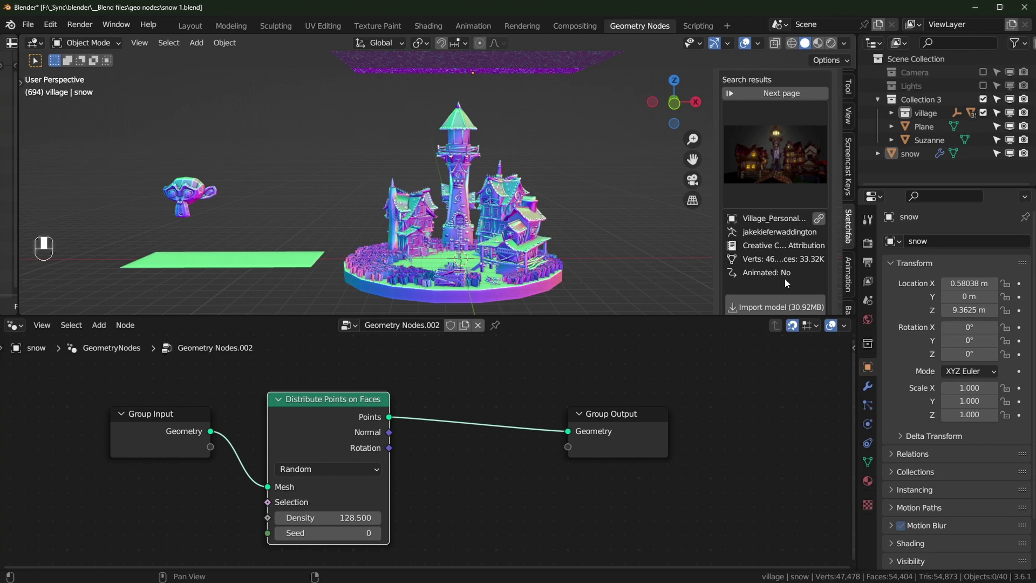
key(n)
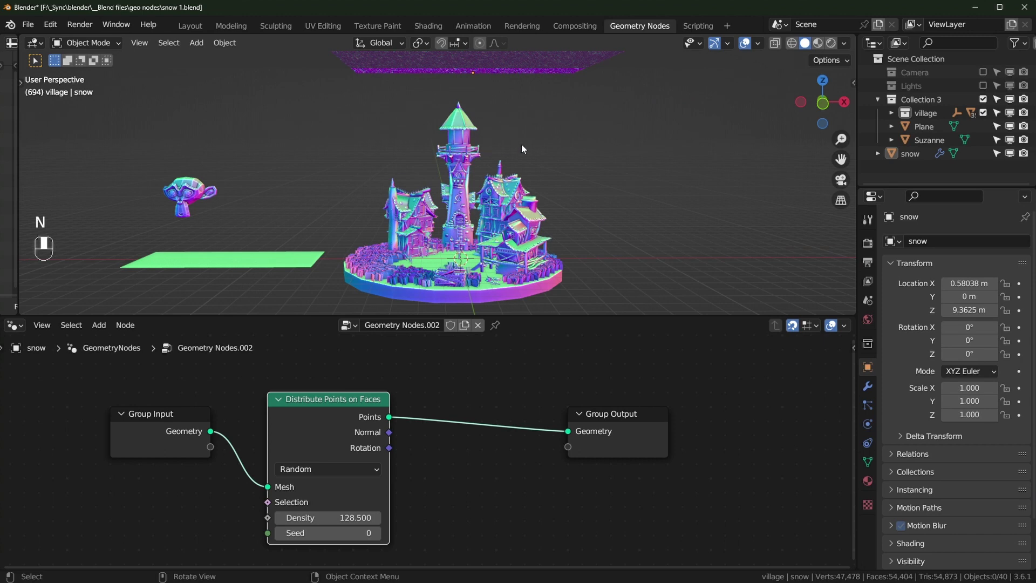
Bring Collection 3 in as a relative Collection Info node feeding Realize Instances
click(932, 103)
click(155, 515)
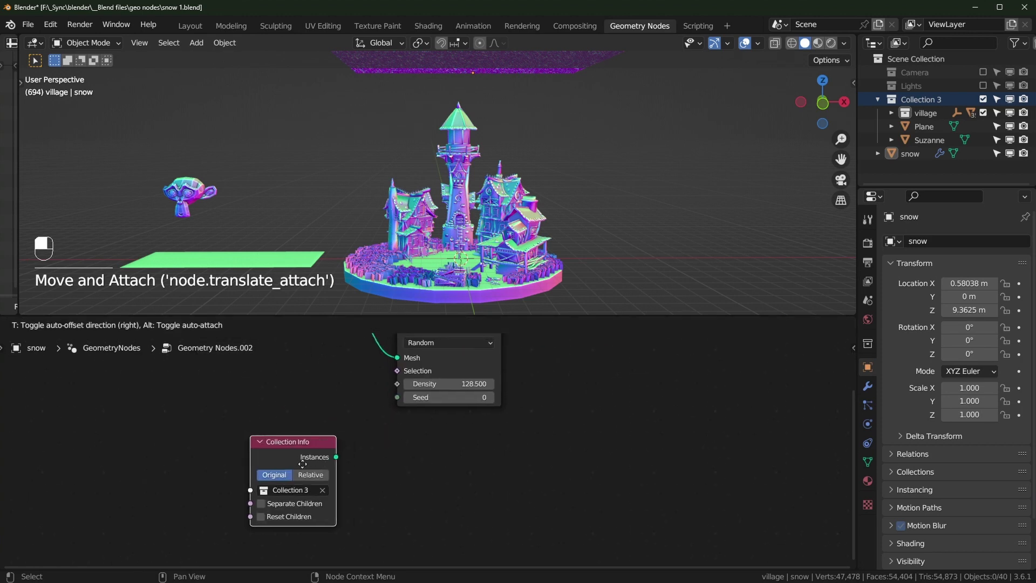
drag(301, 488, 330, 473)
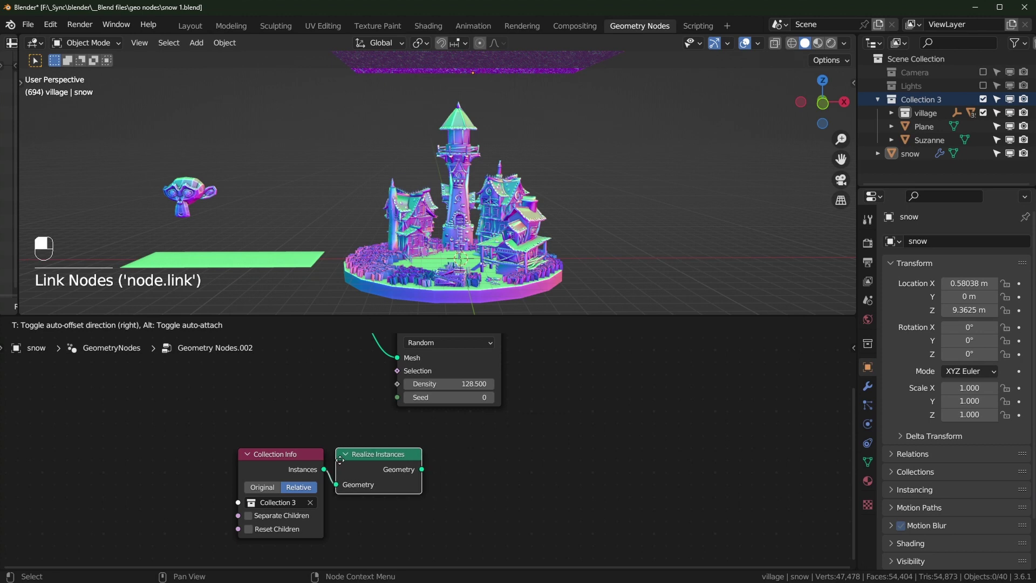
drag(343, 465, 295, 449)
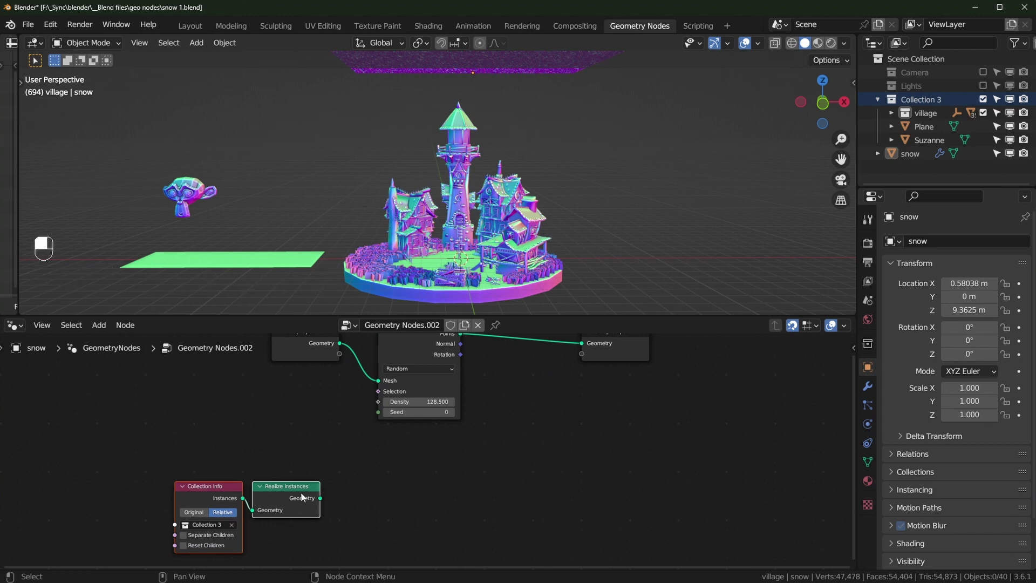
Add a Raycast node with the realized collection geometry as its target
middle_click(442, 492)
key(shift+a)
key(BackSpace)
key(BackSpace)
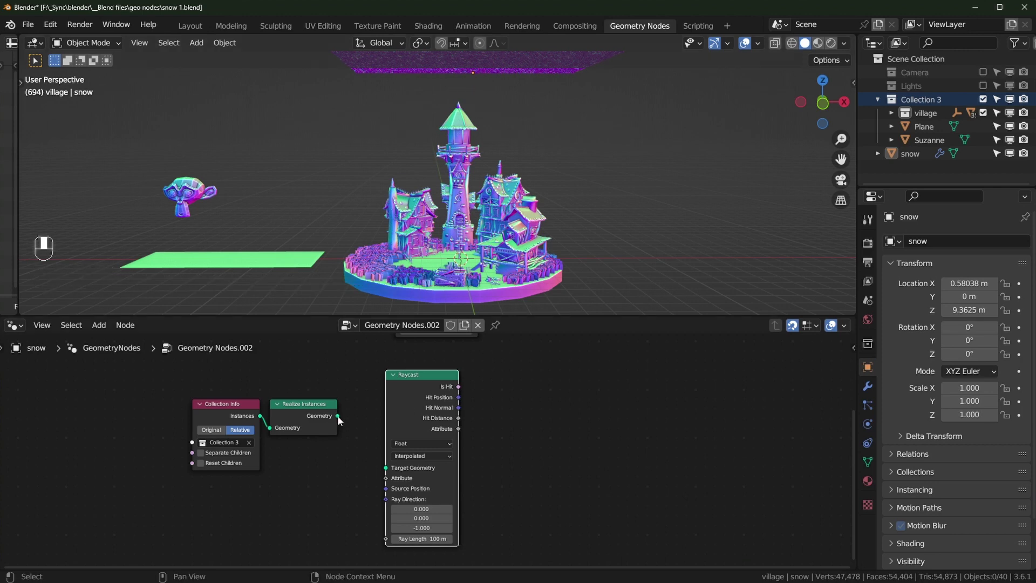
drag(342, 419, 416, 478)
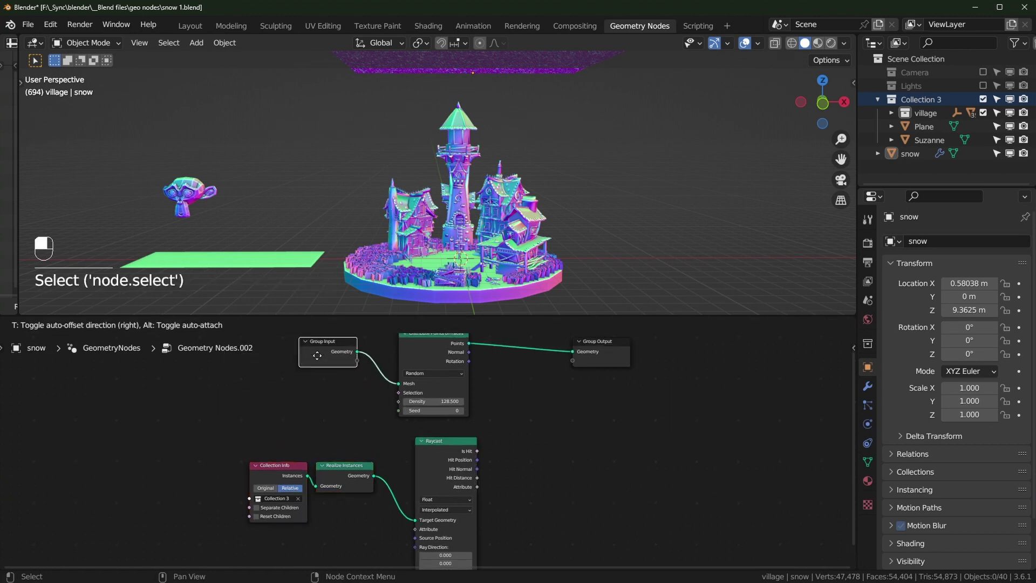
Duplicate the Group Input node and start a link from its plane geometry
drag(339, 388, 326, 520)
key(shift+d)
key(g)
drag(317, 511, 288, 494)
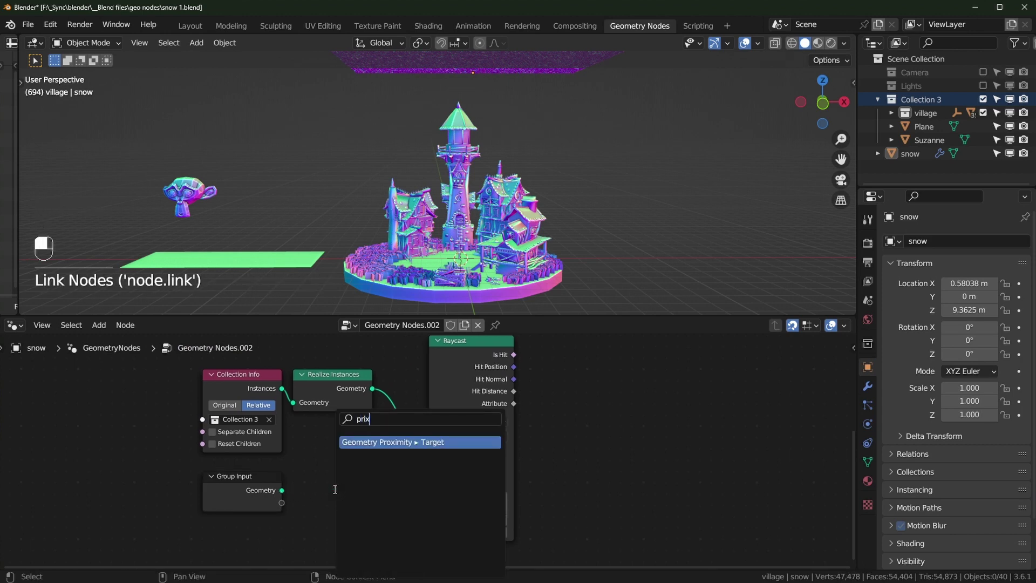
Add Geometry Proximity on the plane and feed its Position into the Raycast source position
drag(302, 481, 342, 475)
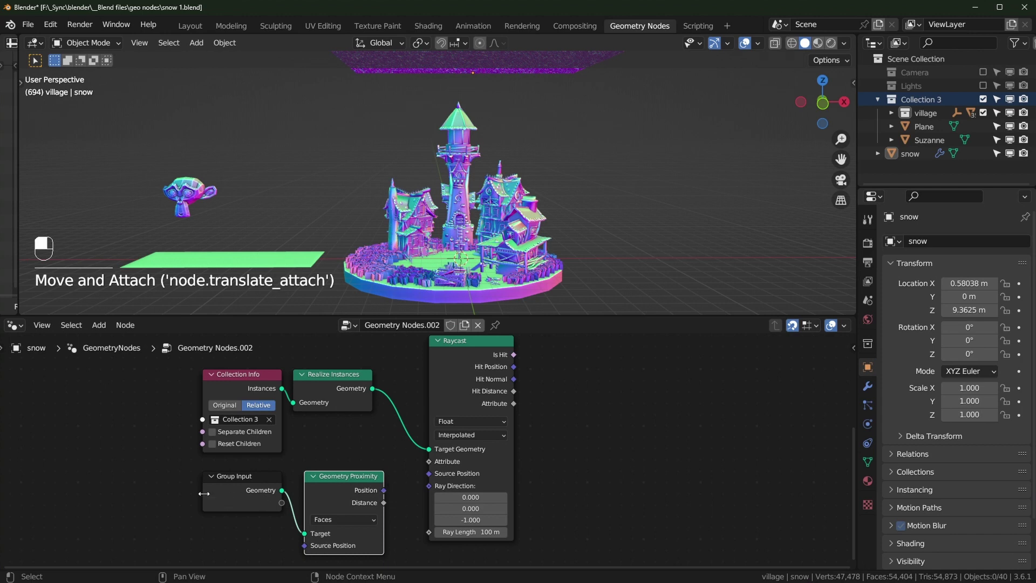
drag(284, 500, 296, 494)
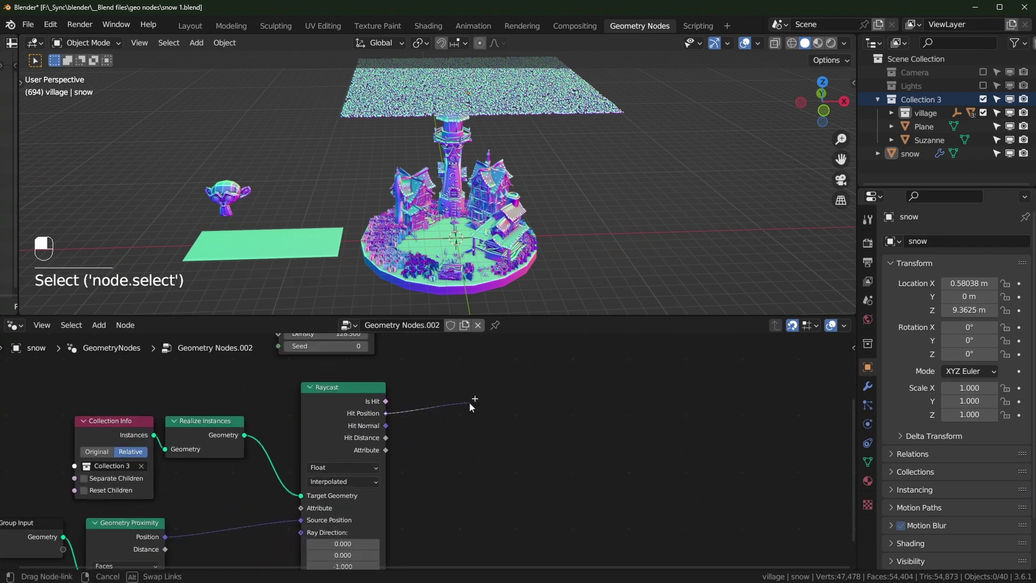
drag(478, 403, 506, 447)
Insert a Set Position node before Group Output, driven by the Raycast hit position
click(505, 447)
key(shift+a)
key(s)
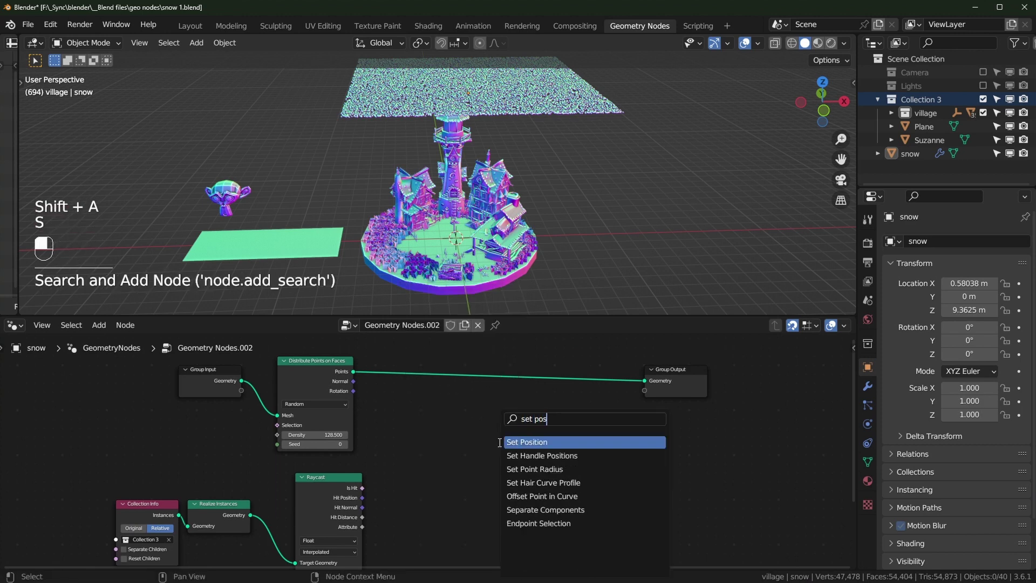
click(442, 438)
drag(352, 516, 504, 389)
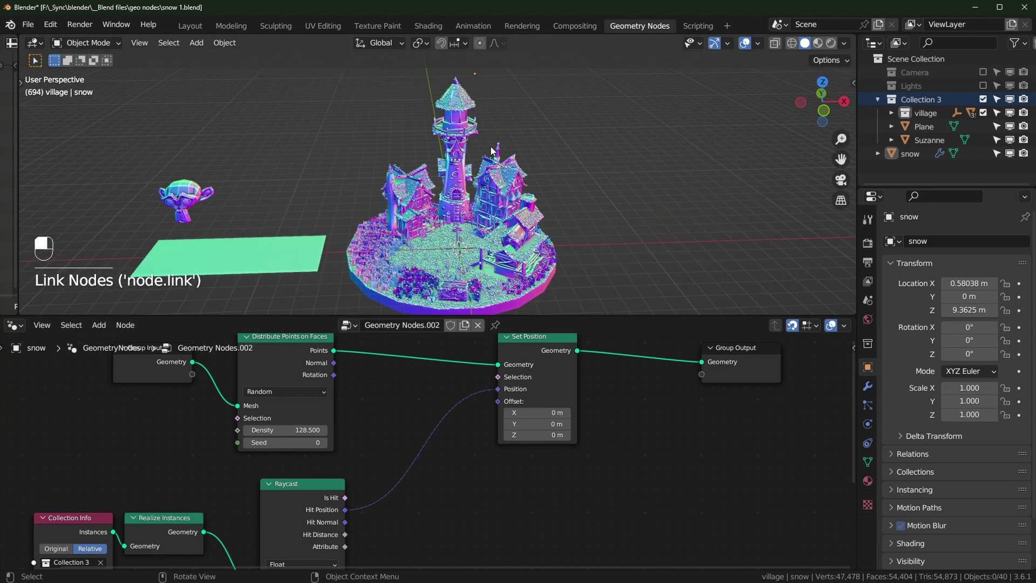
Orbit to check the points now lying on the village houses
drag(499, 191, 497, 179)
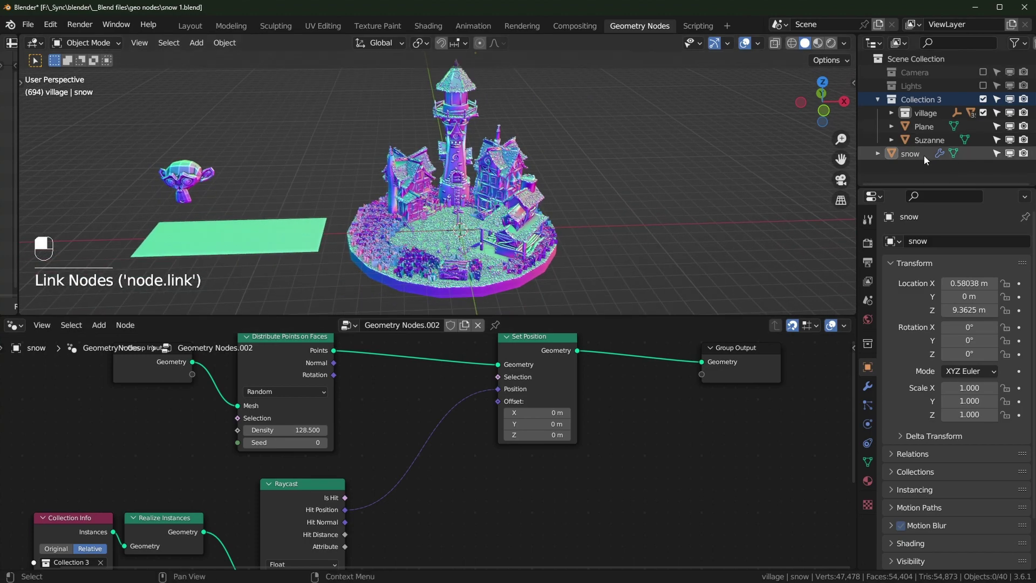
middle_click(920, 161)
middle_click(590, 233)
drag(604, 209, 608, 196)
drag(562, 232, 614, 243)
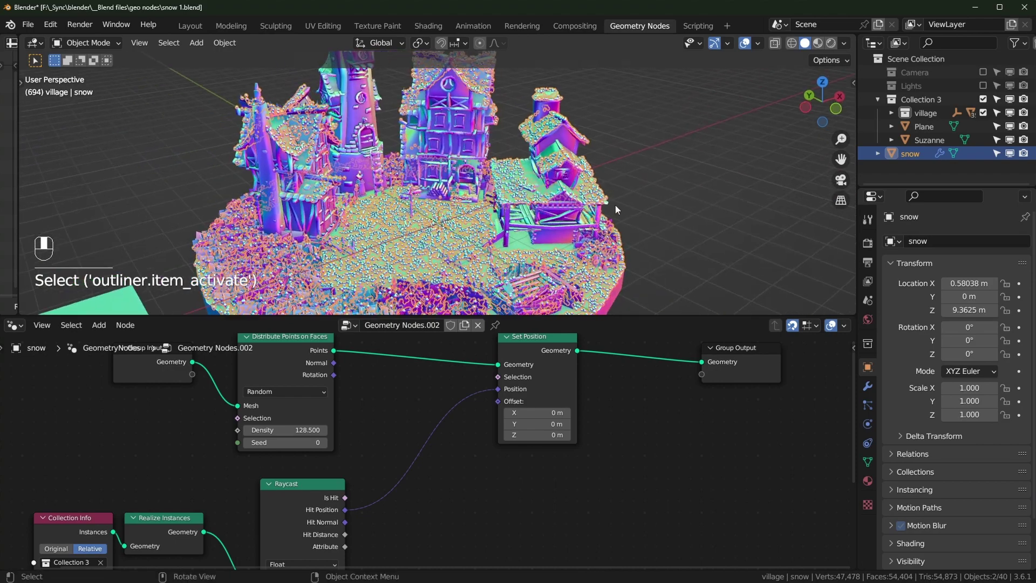
Reframe the village, then rotate the snow plane's mesh in edit mode and return to object mode
middle_click(582, 202)
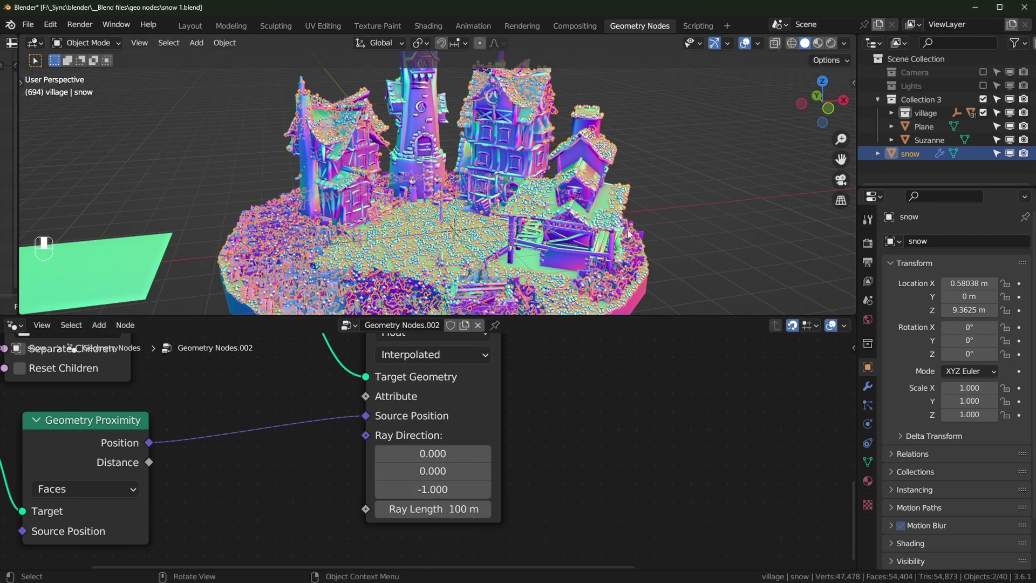
middle_click(629, 228)
drag(552, 185, 516, 179)
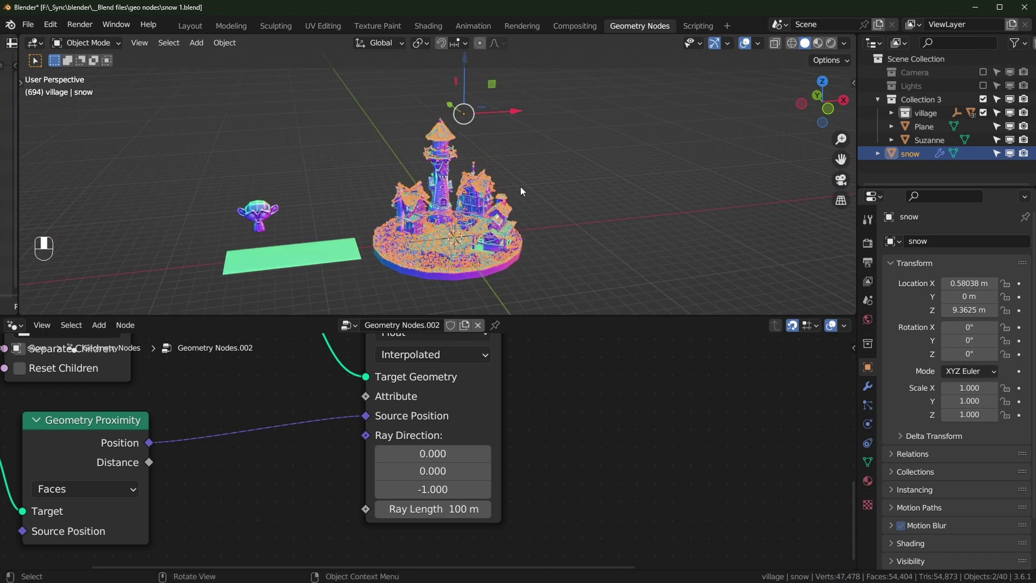
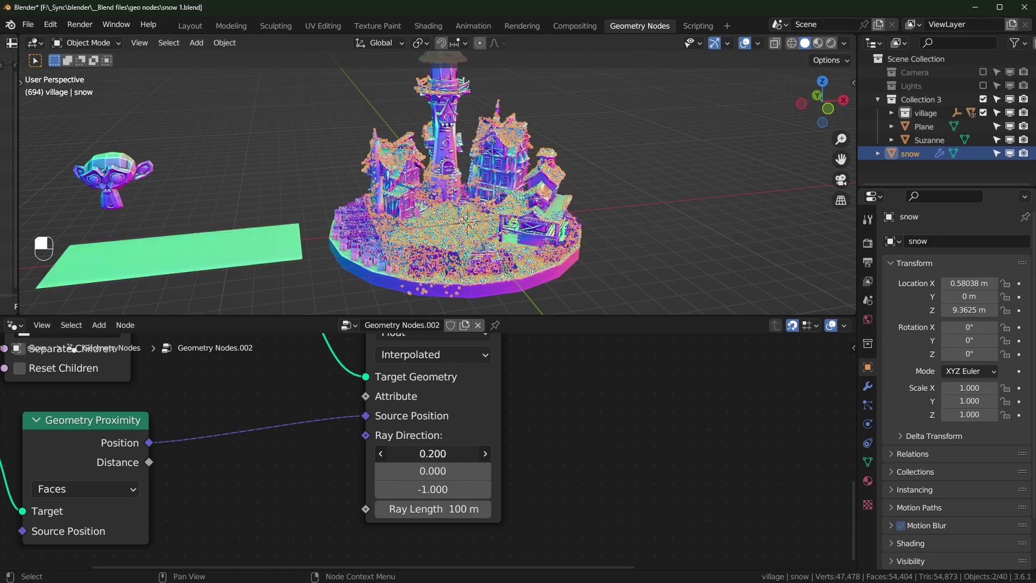
middle_click(456, 433)
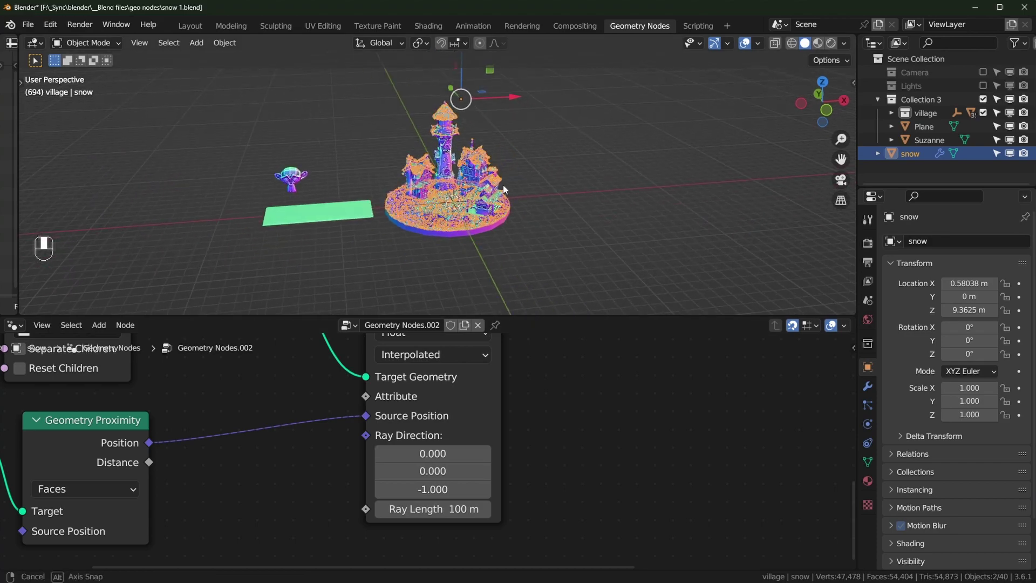
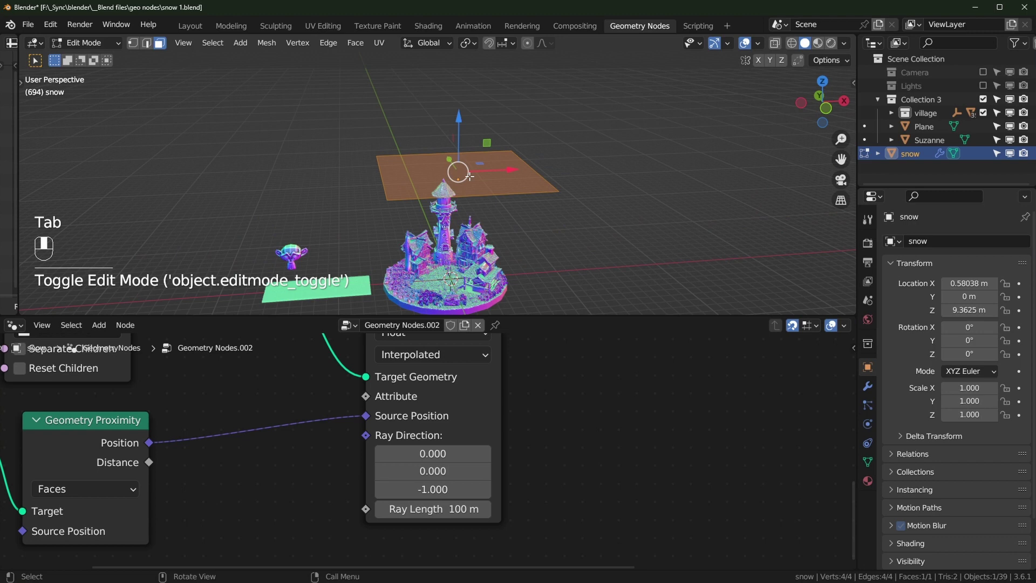
key(Tab)
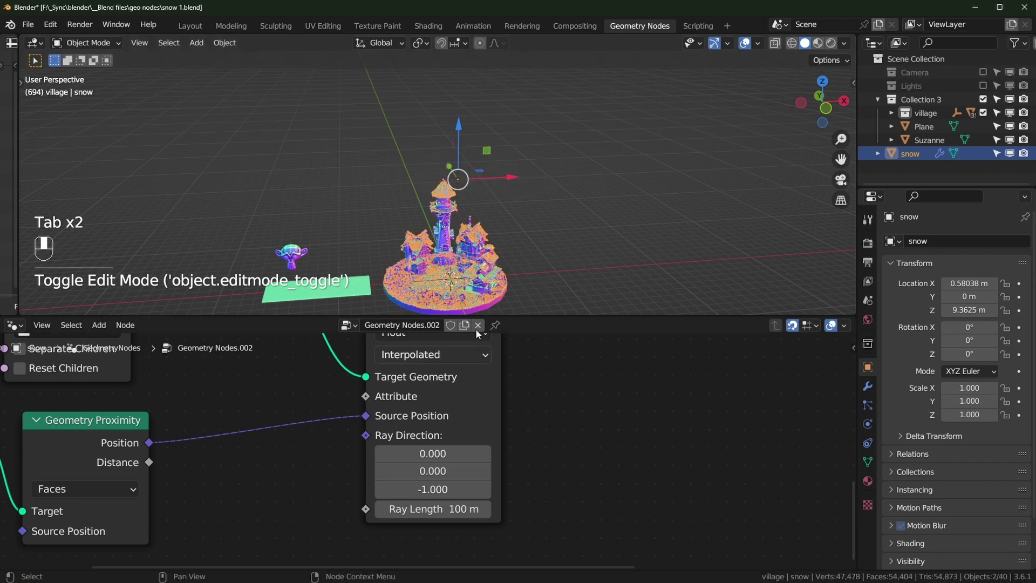
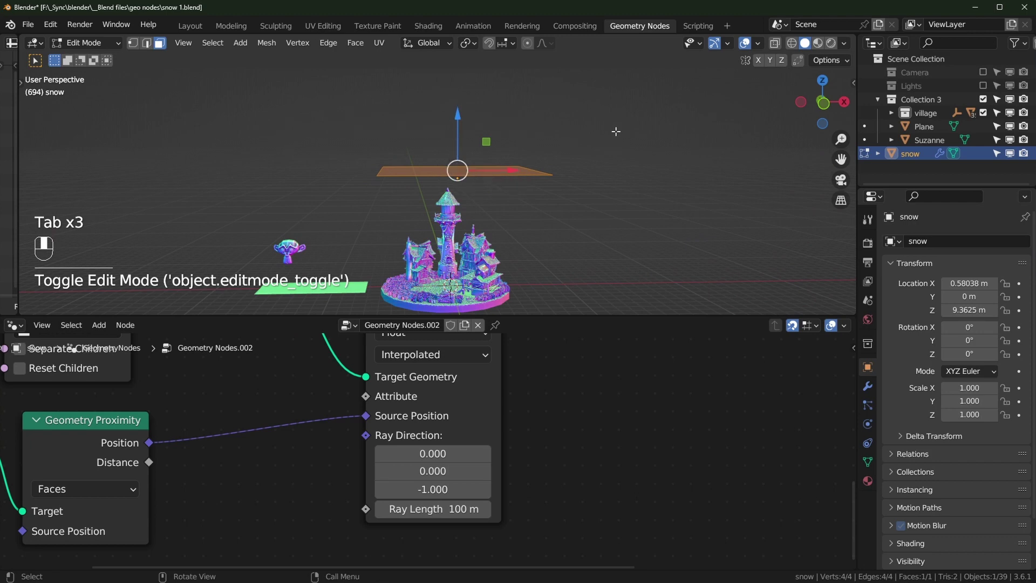
key(r)
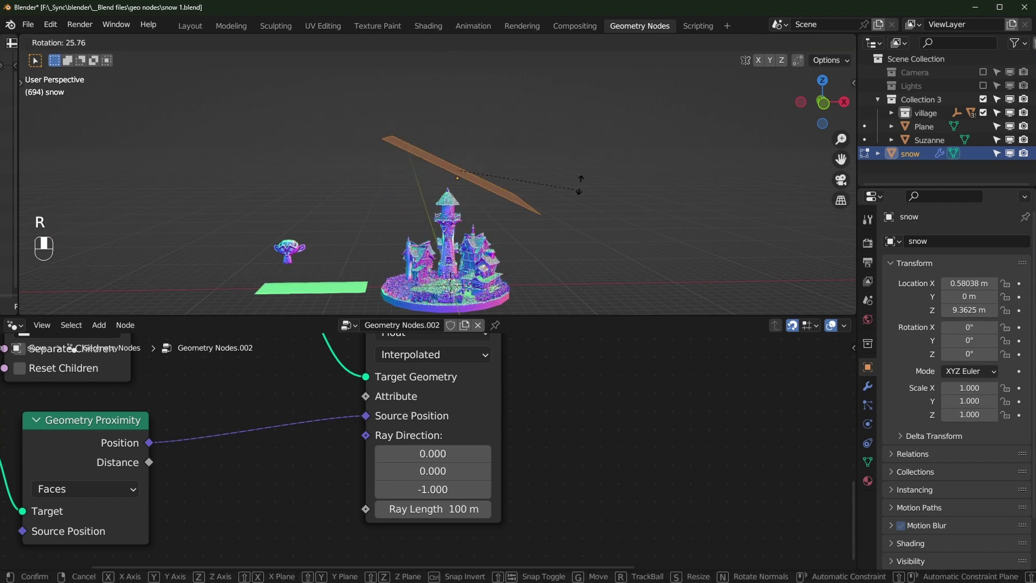
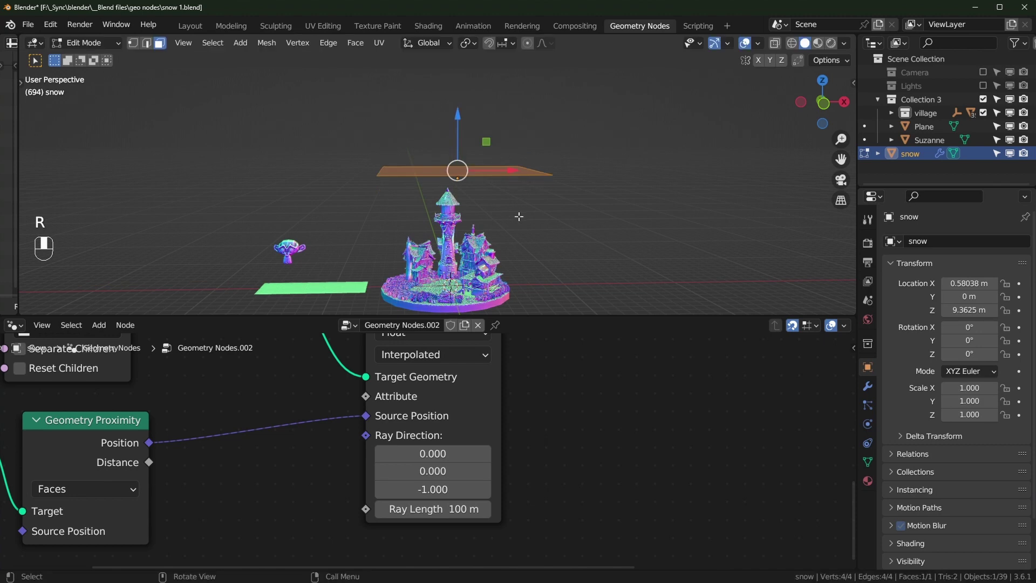
key(Tab)
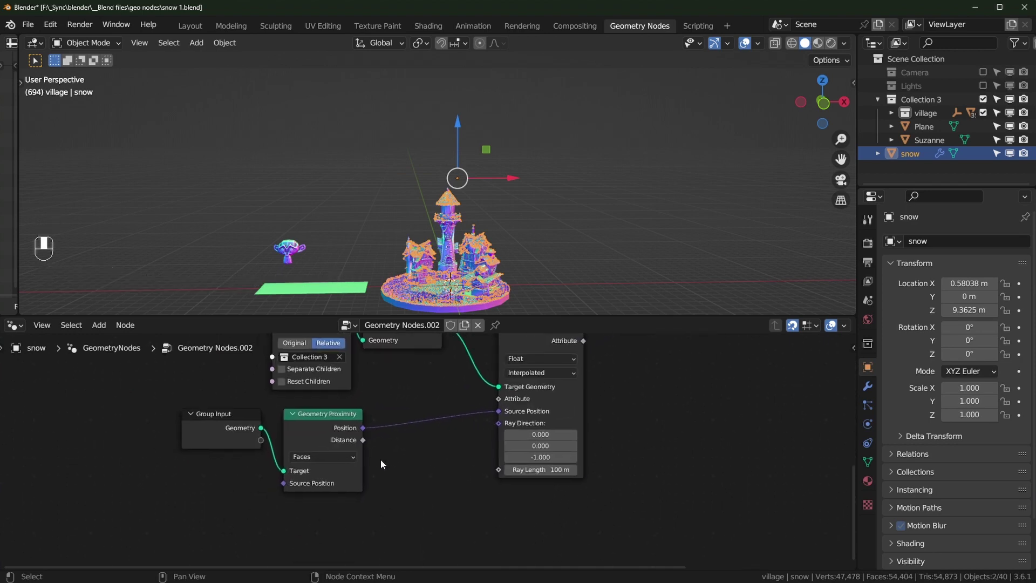
Capture the plane's Normal with a Capture Attribute node and wire it to the Raycast direction
click(392, 473)
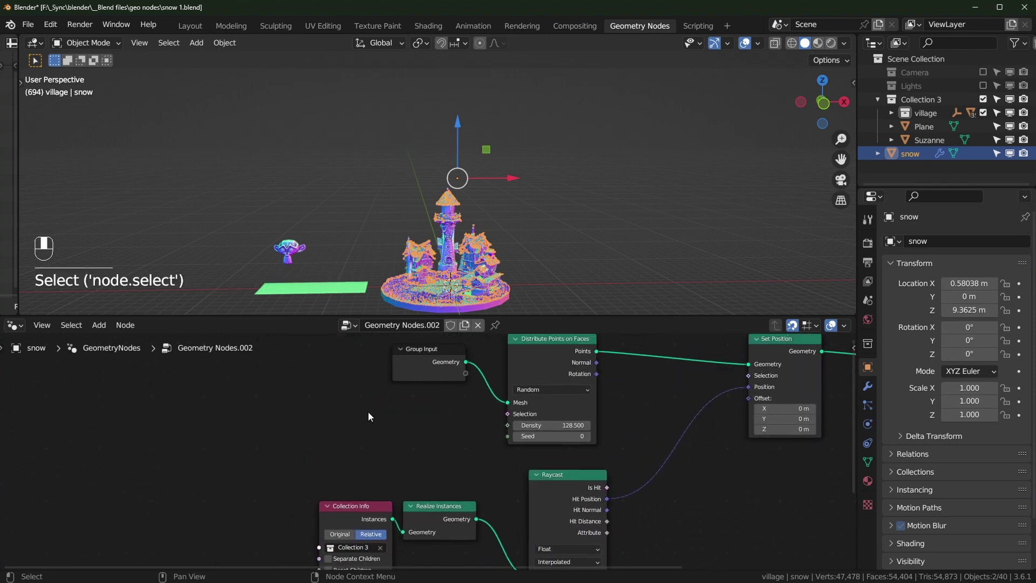
drag(429, 480, 468, 429)
drag(256, 456, 314, 434)
key(shift+a)
drag(226, 493, 344, 472)
key(shift+a)
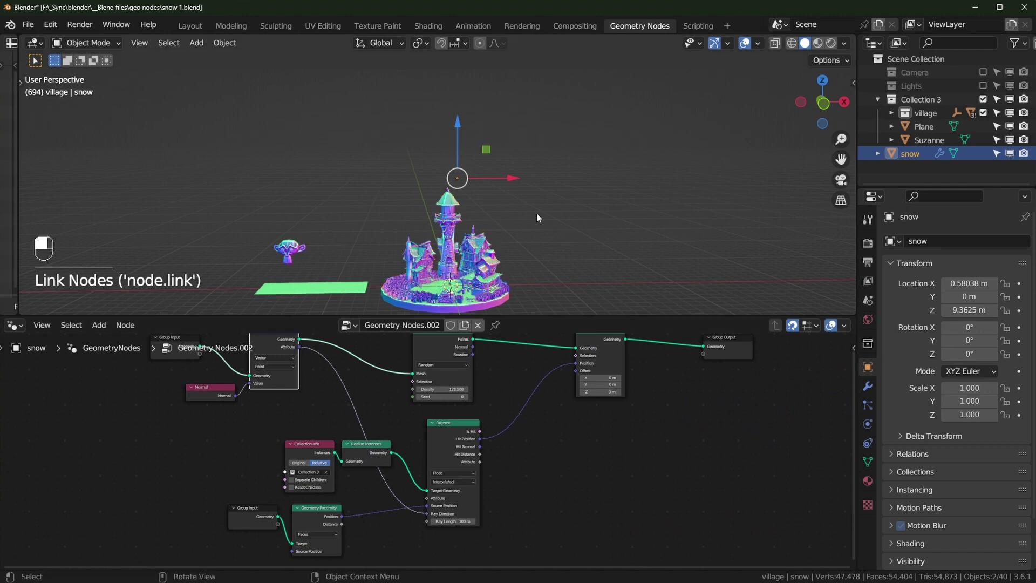
Rotate the snow plane's geometry in edit mode to test the normal-driven rays
key(Tab)
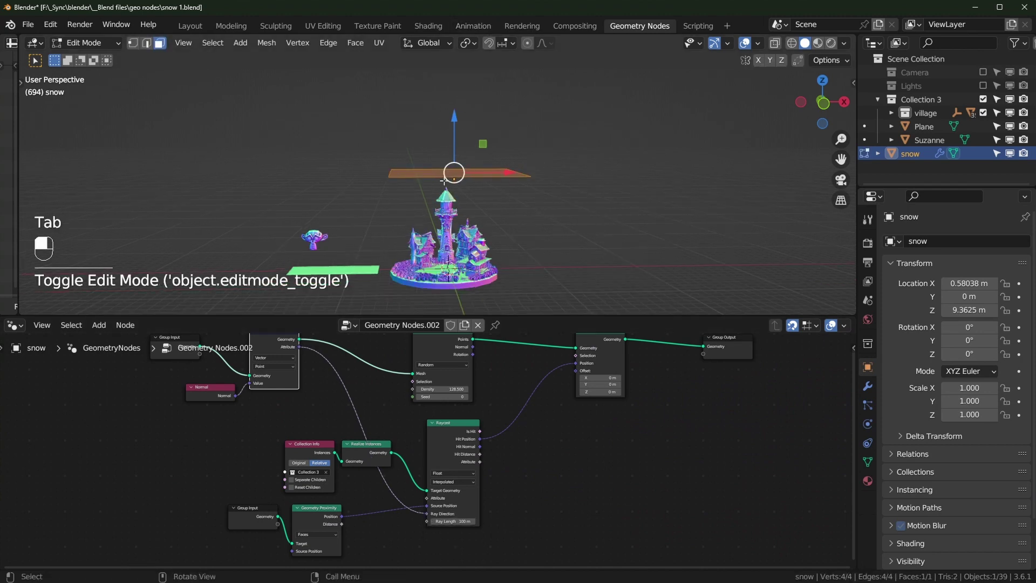
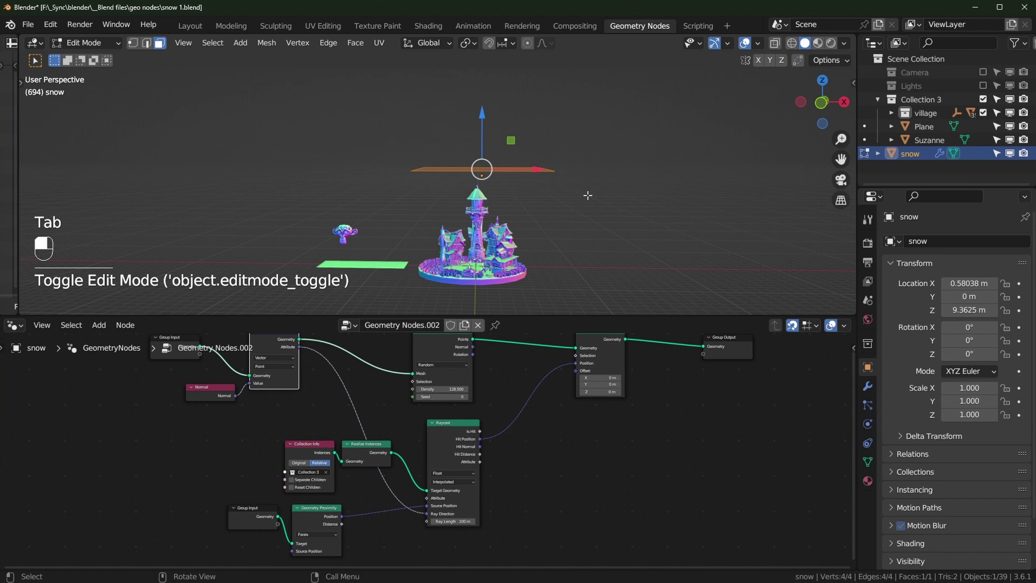
key(r)
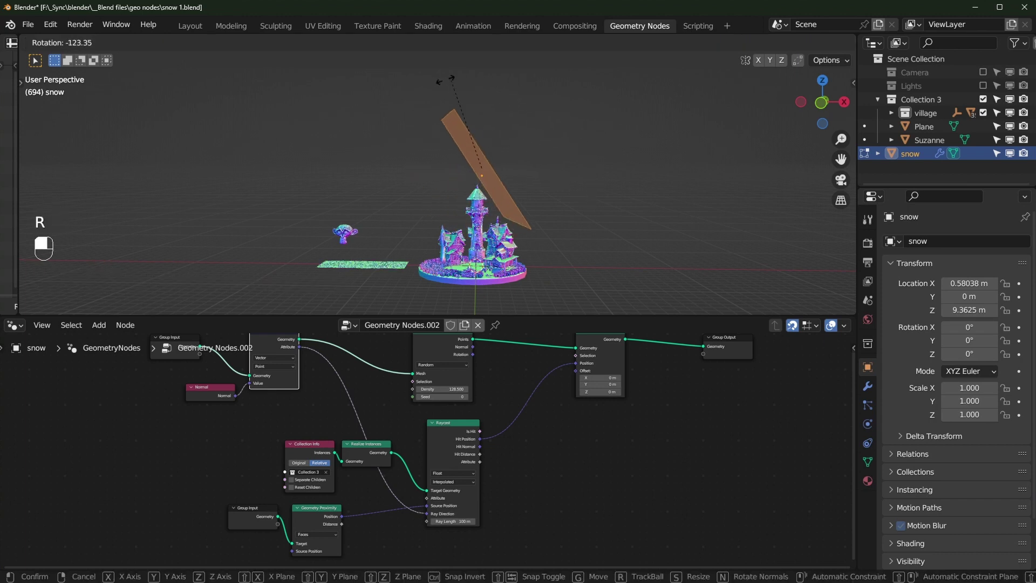
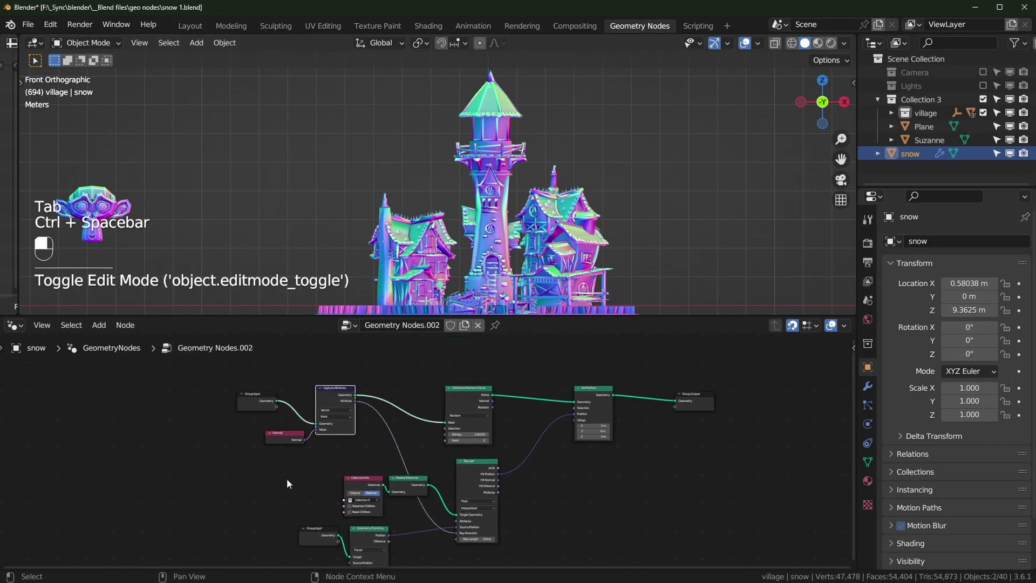
Delete the Capture Attribute and Normal nodes, reconnecting Group Input to Distribute Points on Faces
drag(440, 395, 420, 376)
drag(303, 450, 245, 417)
key(ctrl+x)
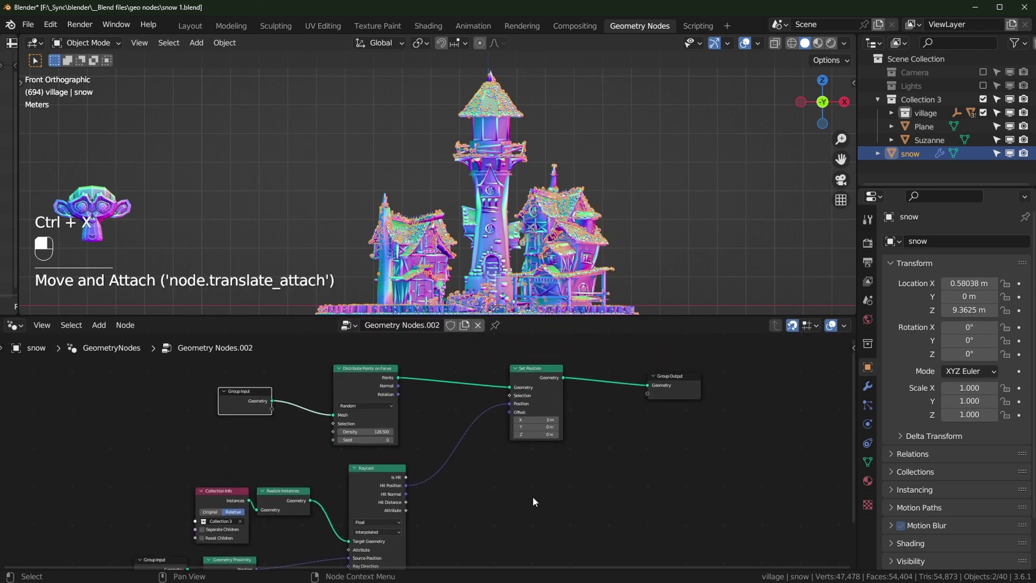
Inspect the tower roof, then show the evaluated snow mesh in a Spreadsheet editor
middle_click(555, 165)
drag(541, 150, 518, 176)
drag(518, 165, 560, 207)
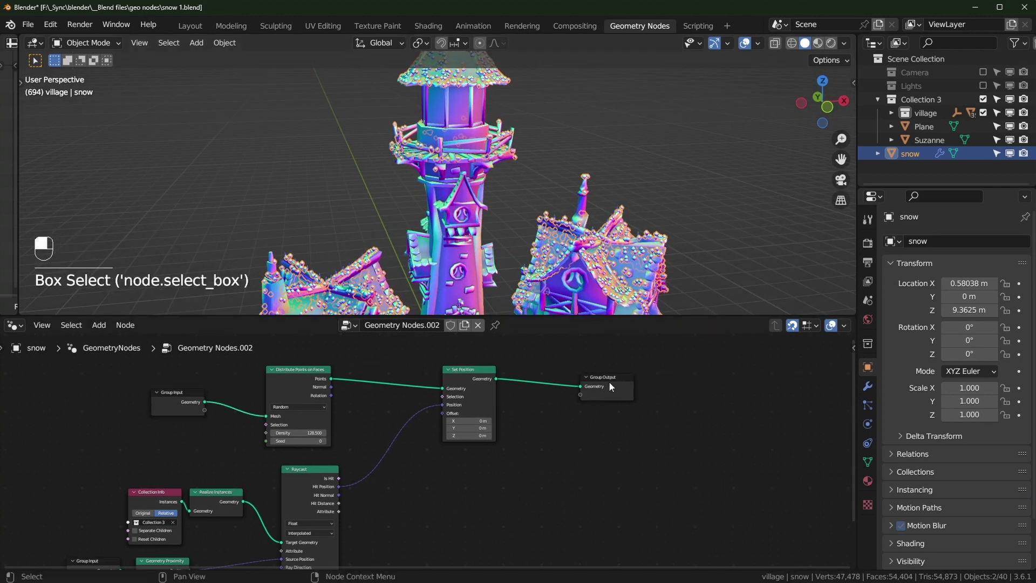
middle_click(725, 430)
key(shift+a)
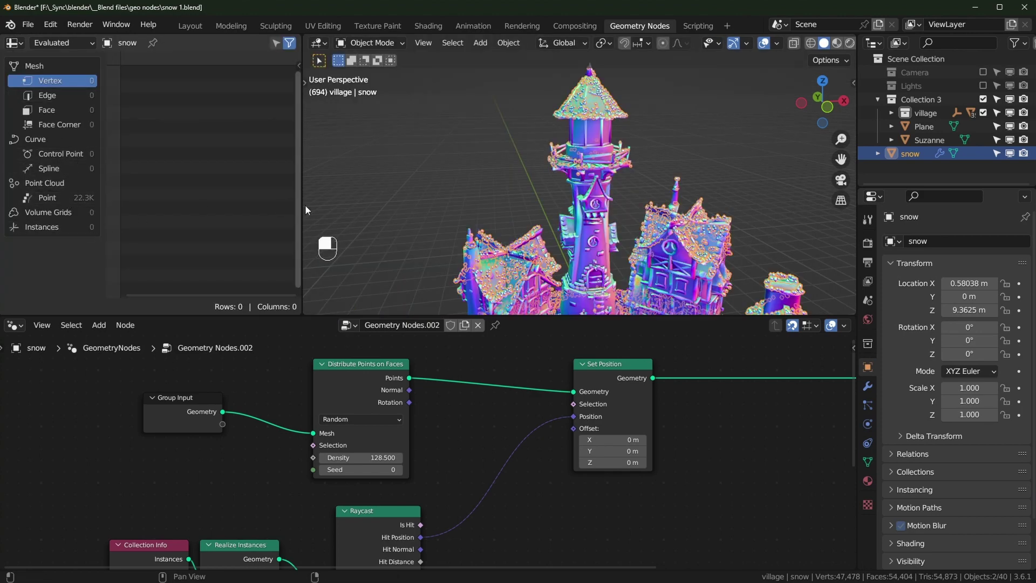
Scale the snow plane up in Edit Mode from the top view, then shift Set Position aside for a new node
key(KP_7)
key(Tab)
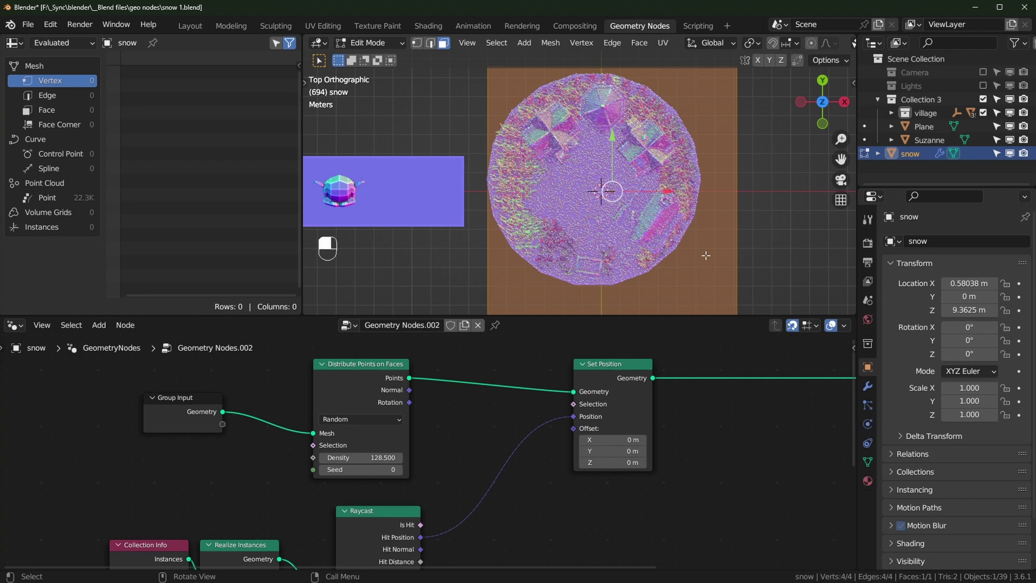
key(Tab)
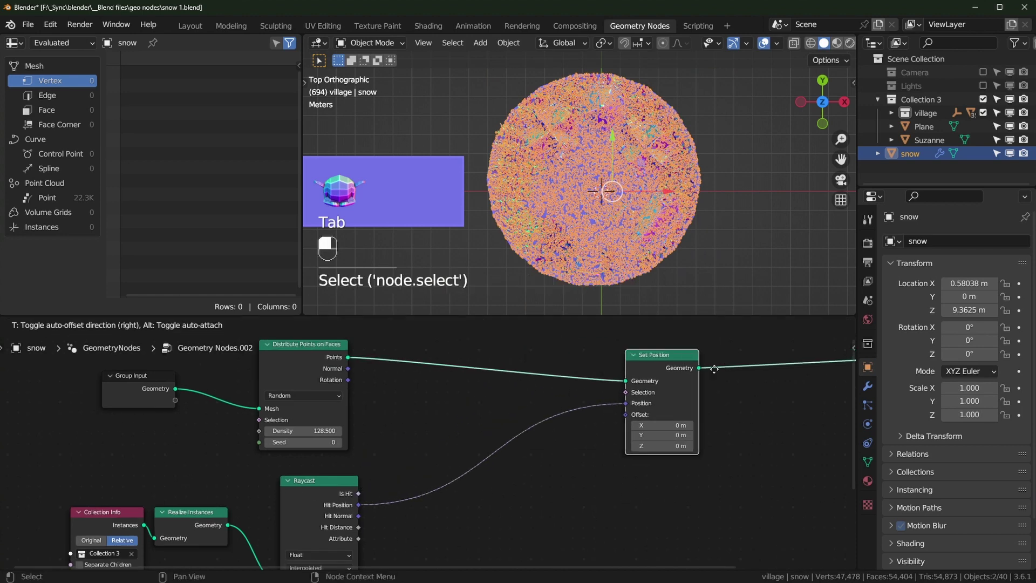
key(shift+a)
key(s)
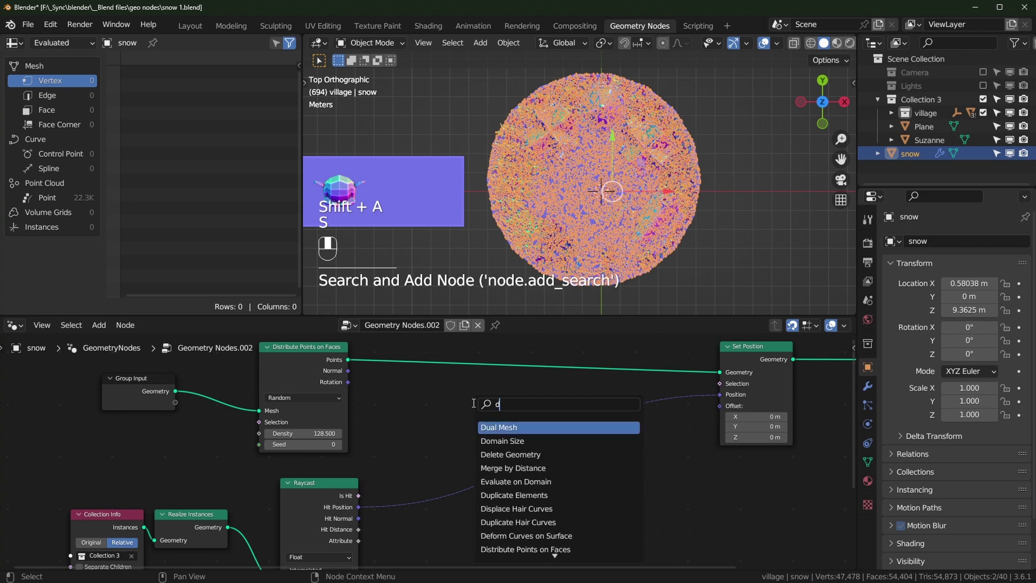
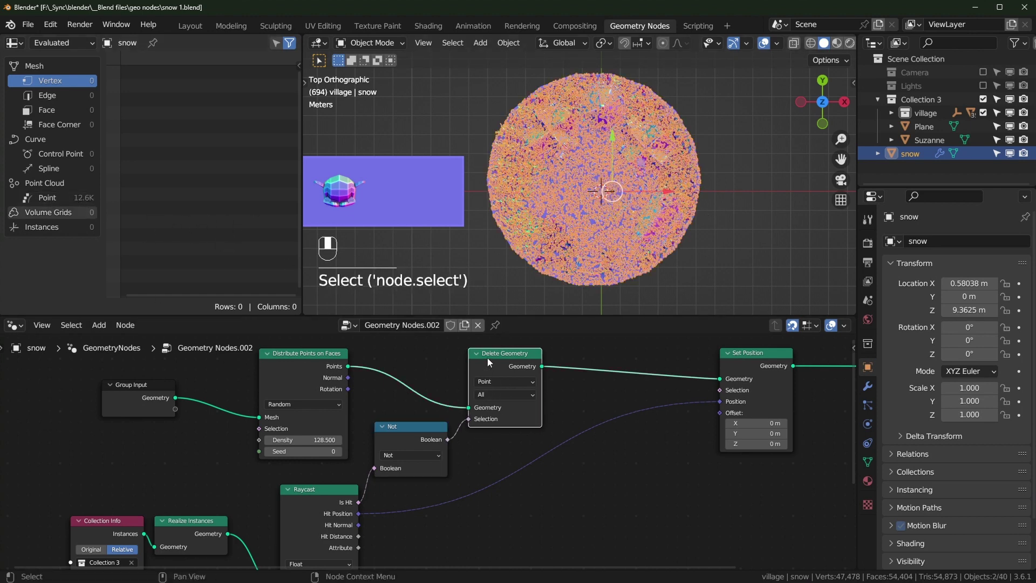
Insert a Delete Geometry node before Set Position on the distributed snow points
key(m)
key(m)
key(m)
key(m)
key(m)
key(m)
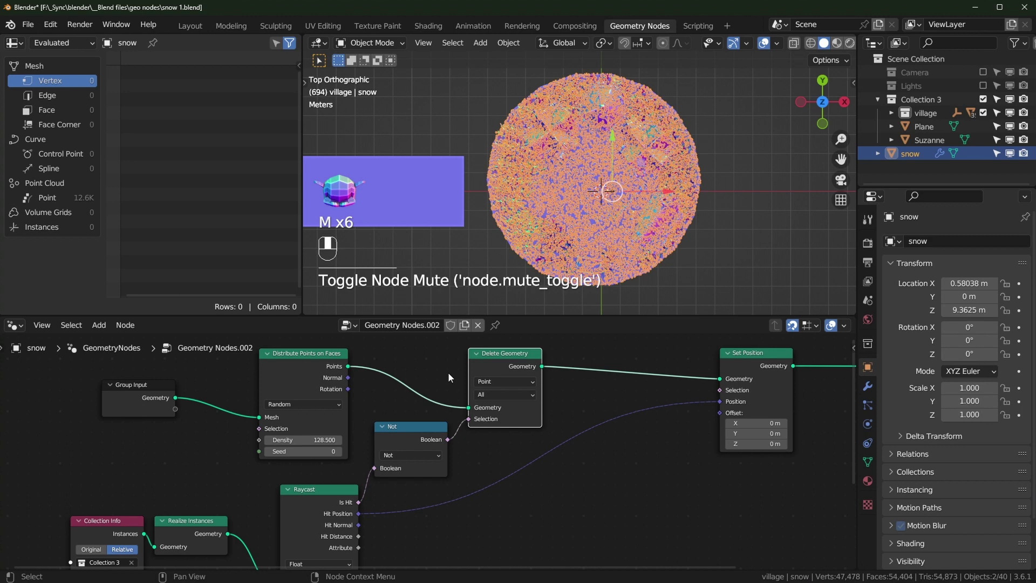
click(508, 364)
Feed Raycast Is Hit through a Boolean Math Not node into the Delete Geometry Selection
key(m)
key(m)
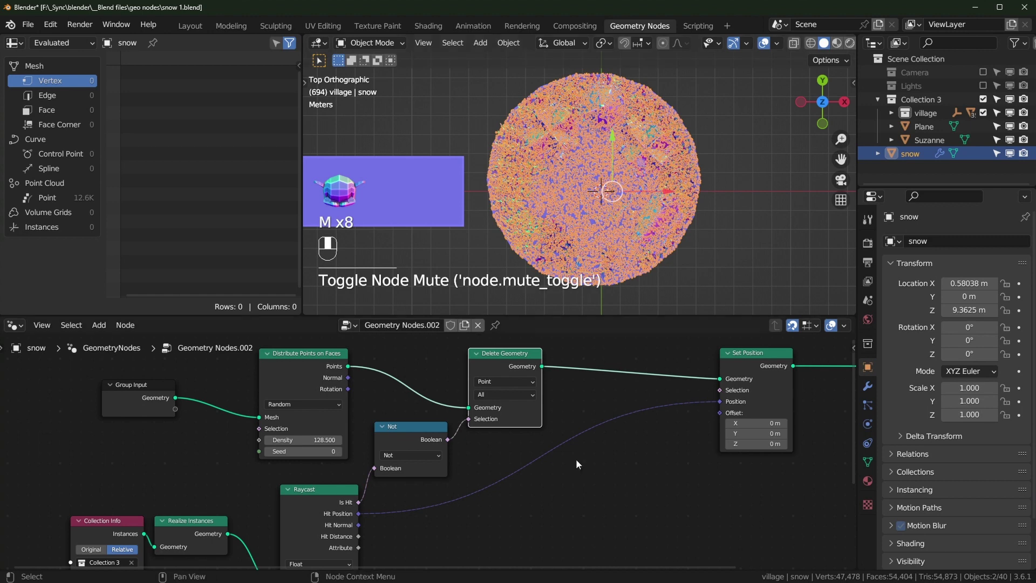
click(692, 376)
Place a Points to Volume node between Set Position and Group Output
middle_click(710, 253)
drag(710, 254, 709, 219)
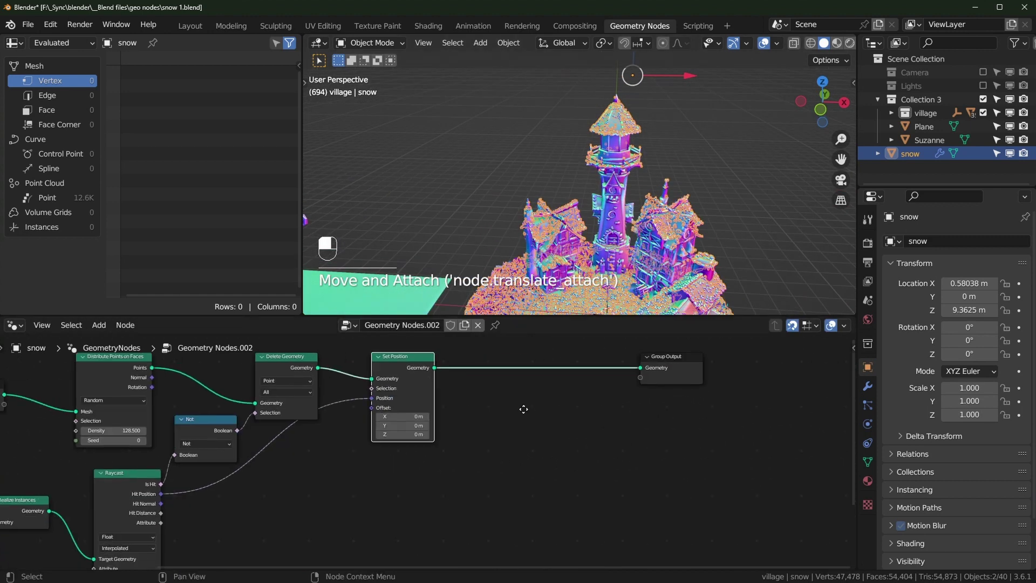
key(shift+a)
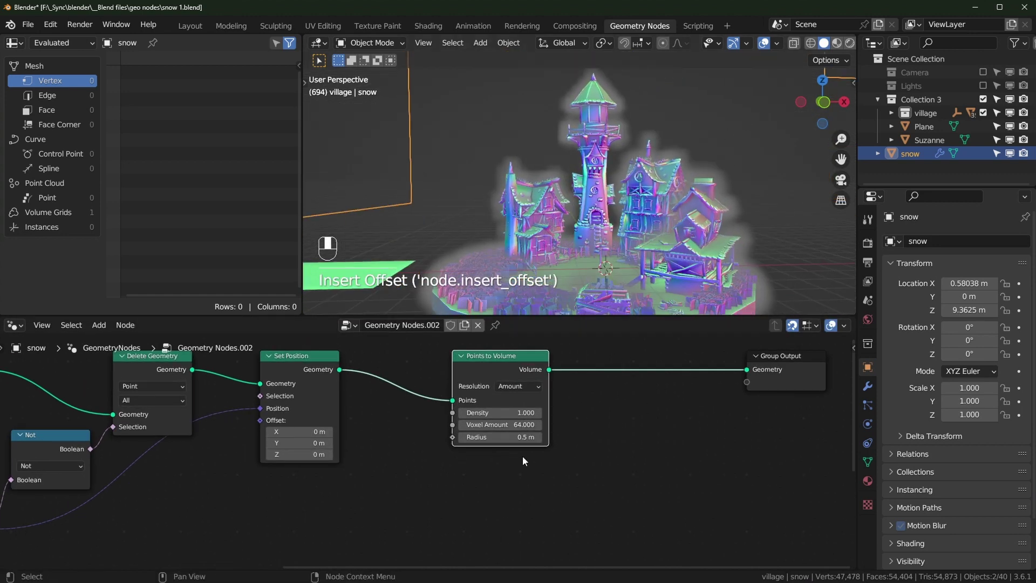
click(592, 523)
key(shift+a)
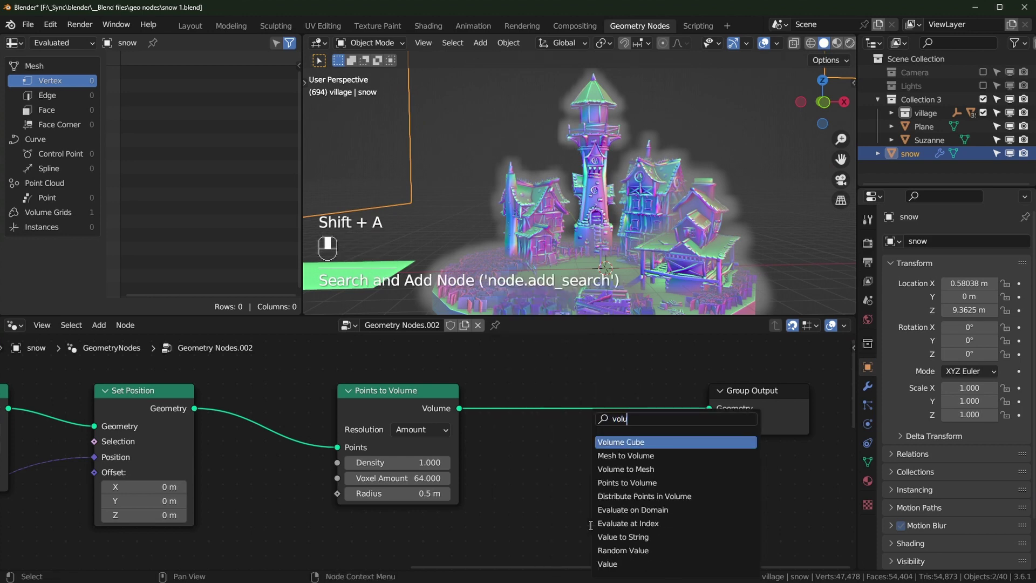
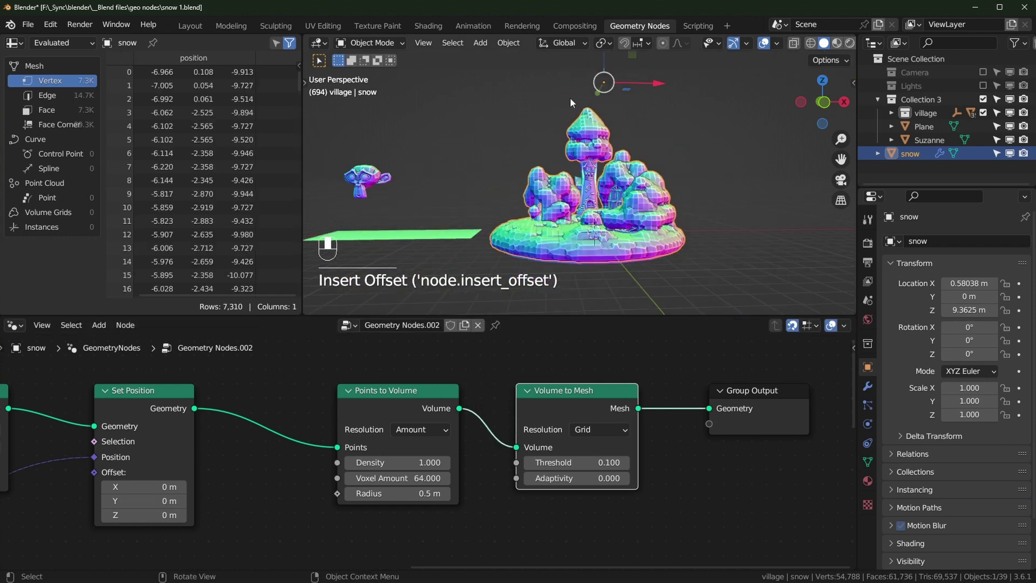
Mesh the size-based snow volume with a 0.1 Value driving voxel size, detached from Radius
drag(628, 208, 620, 206)
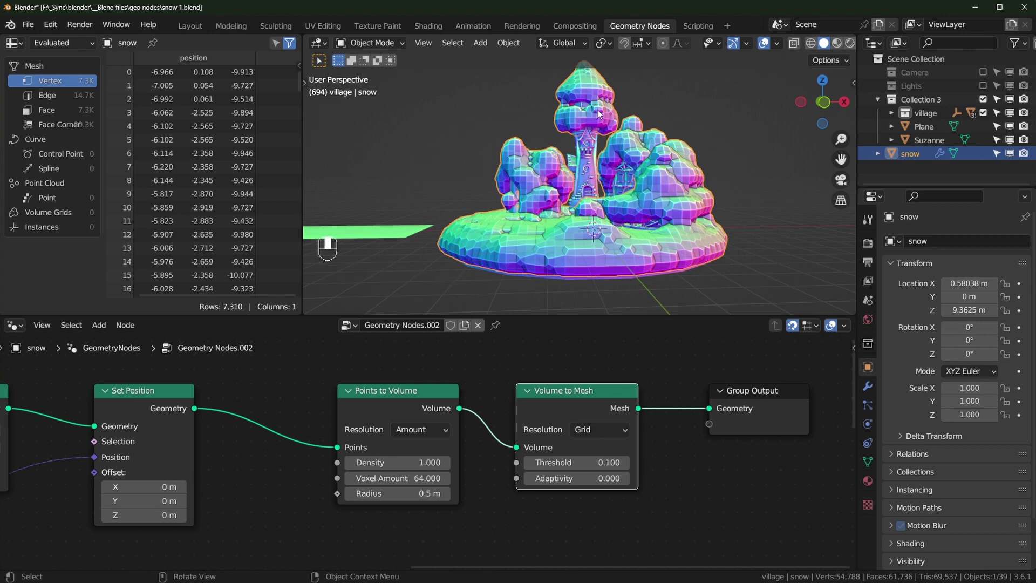
drag(598, 189, 598, 198)
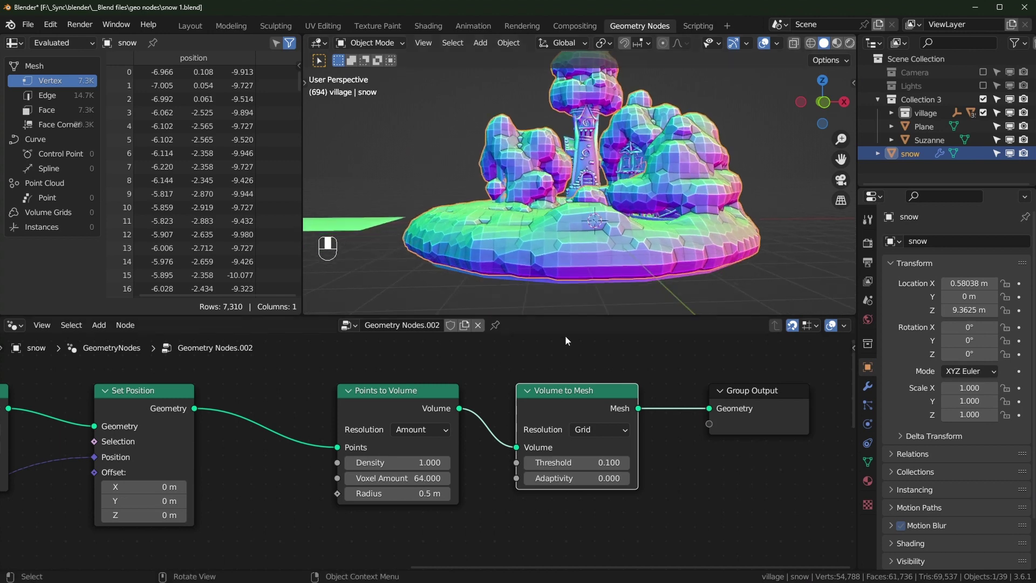
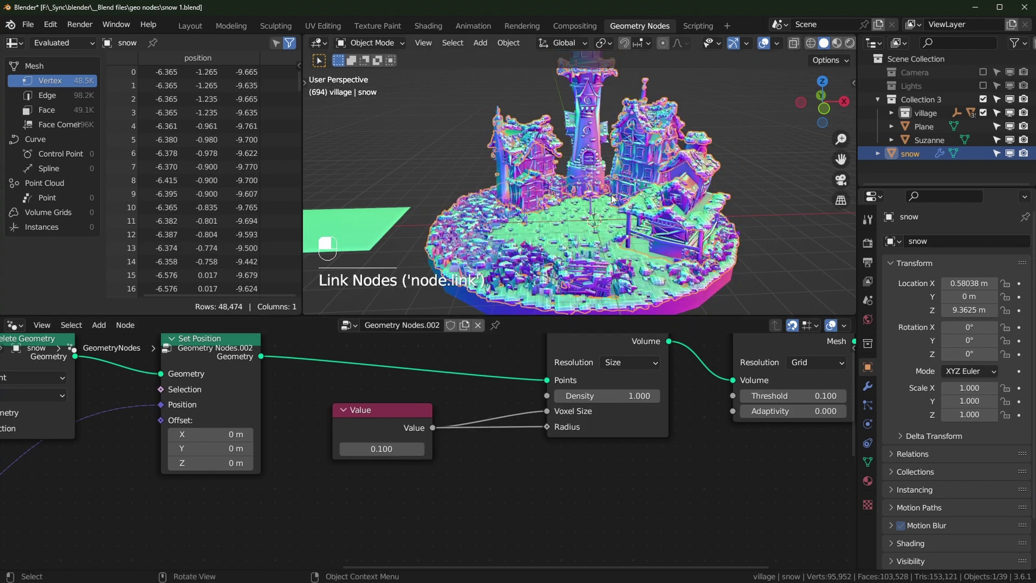
drag(627, 200, 581, 213)
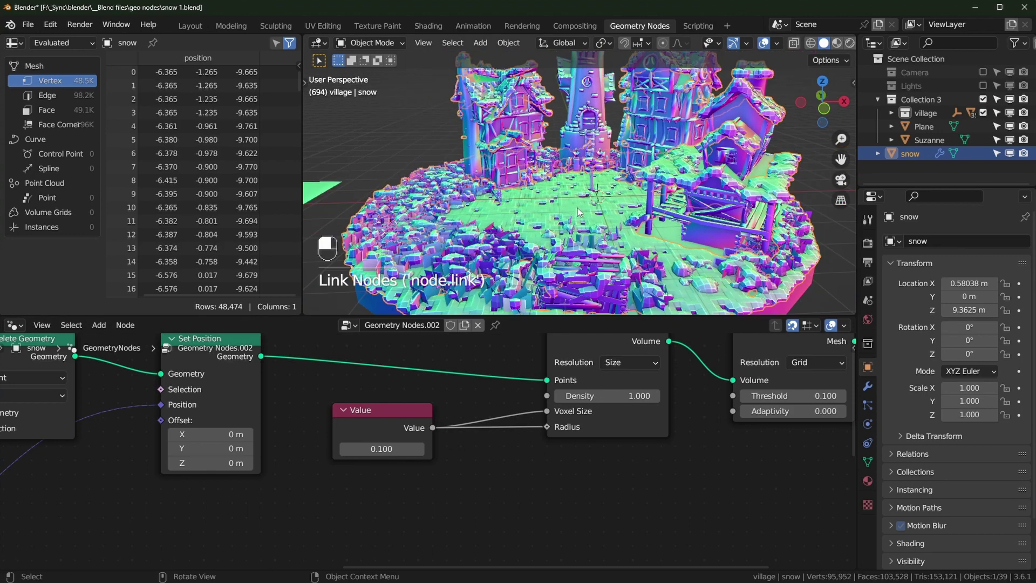
drag(641, 226, 631, 259)
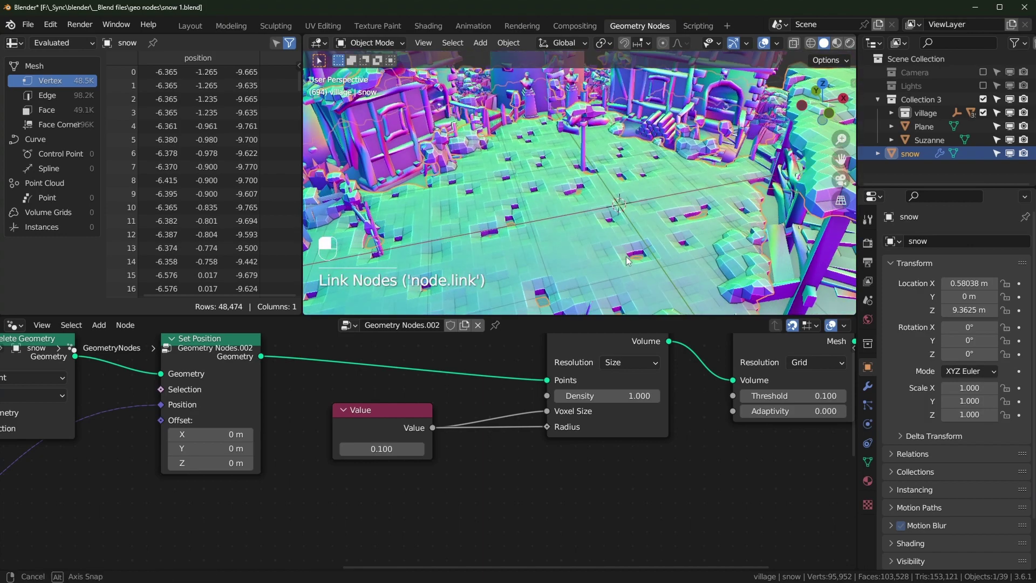
drag(595, 247, 656, 232)
drag(657, 232, 632, 233)
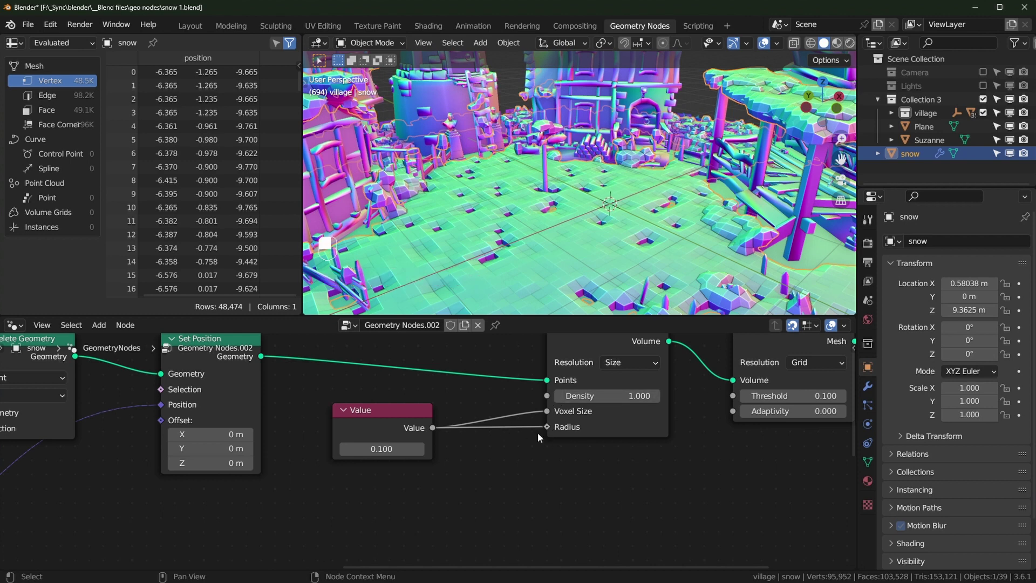
drag(465, 442, 434, 433)
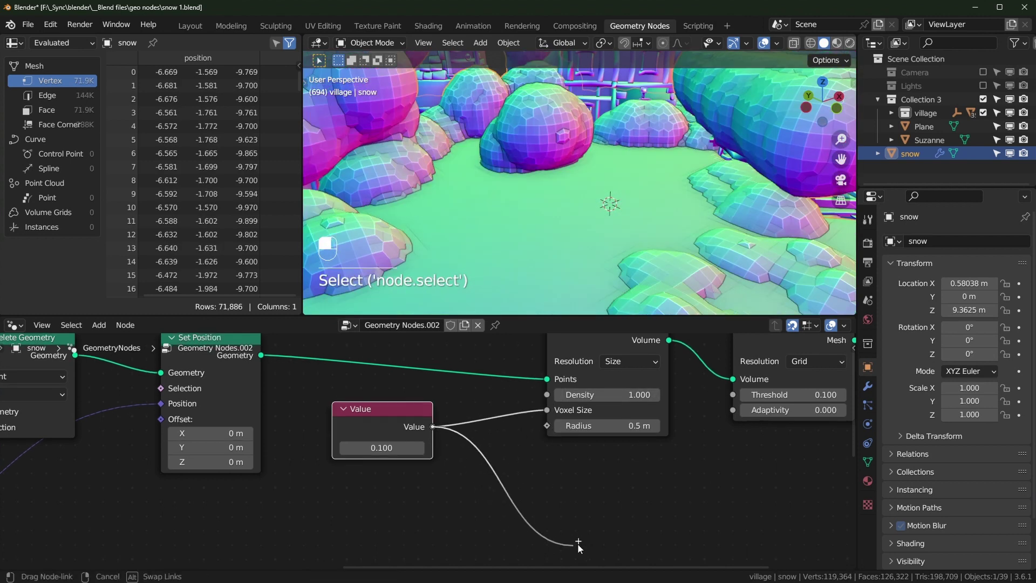
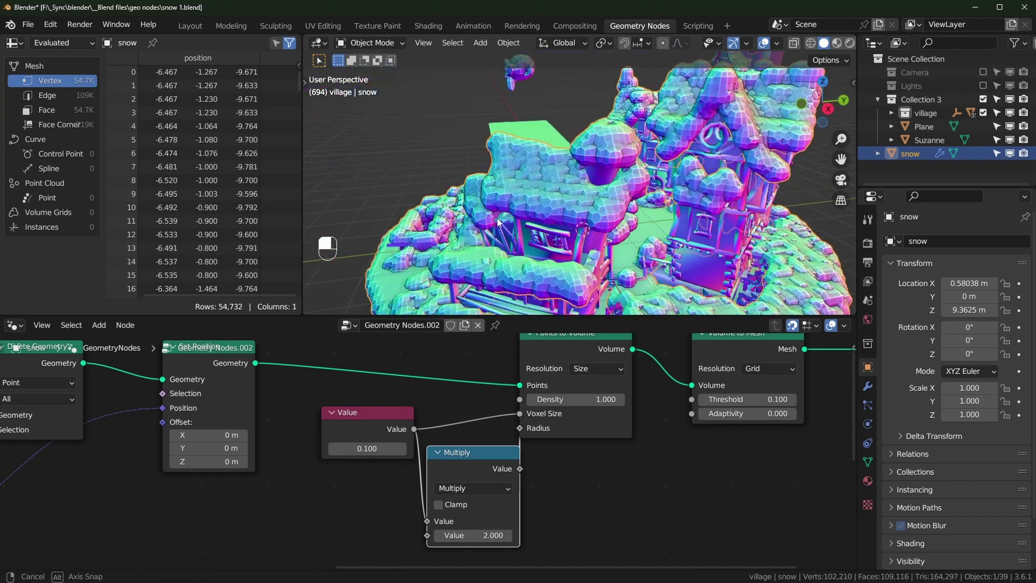
Drive Radius through a Multiply-by-2.0 Math node fed from the voxel-size Value
drag(619, 221, 668, 221)
middle_click(672, 223)
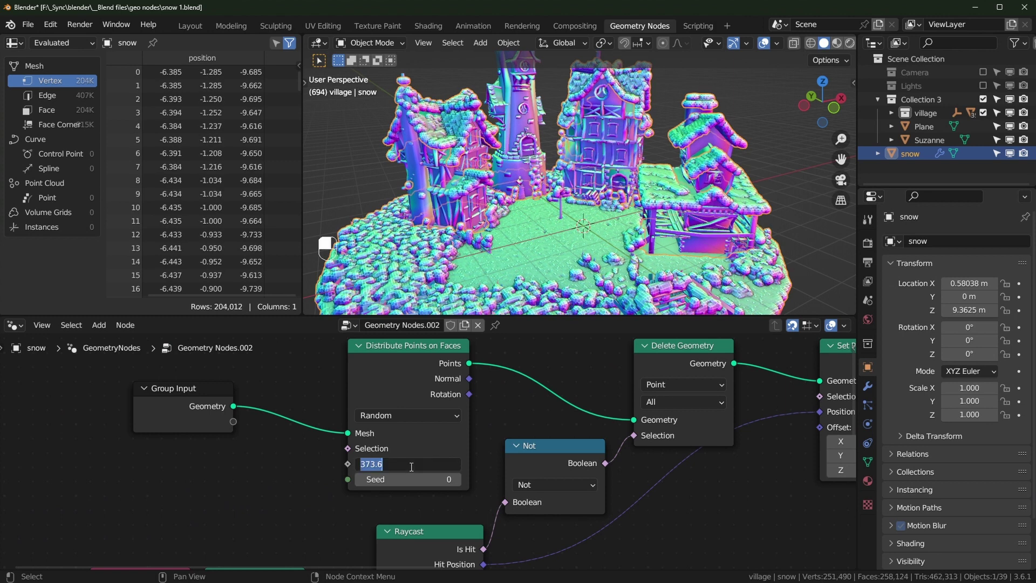
Set Distribute Points on Faces density to 2000 and the voxel Value to 0.05, previewing the white snow
key(KP_0)
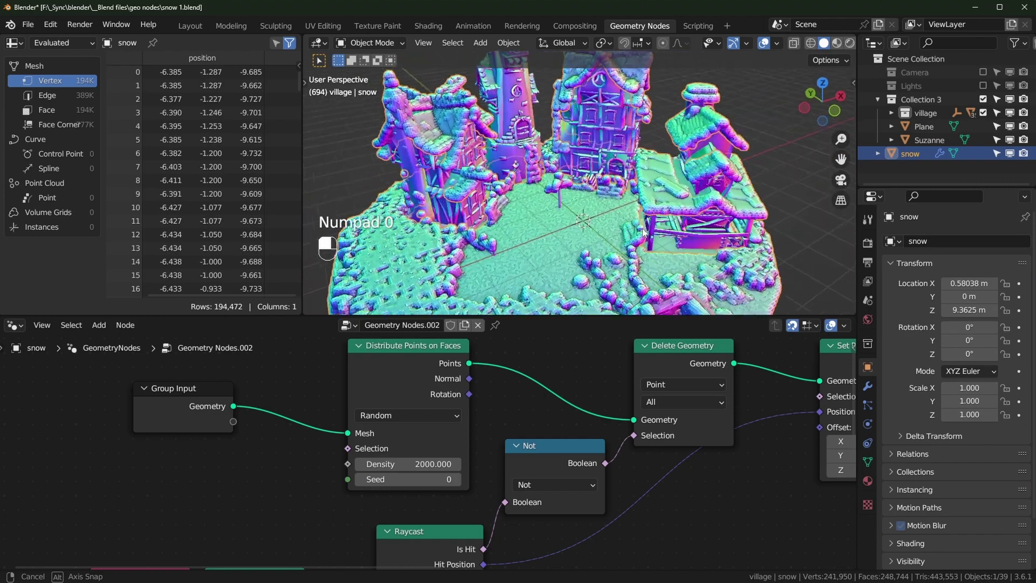
drag(670, 214, 697, 196)
drag(675, 209, 588, 223)
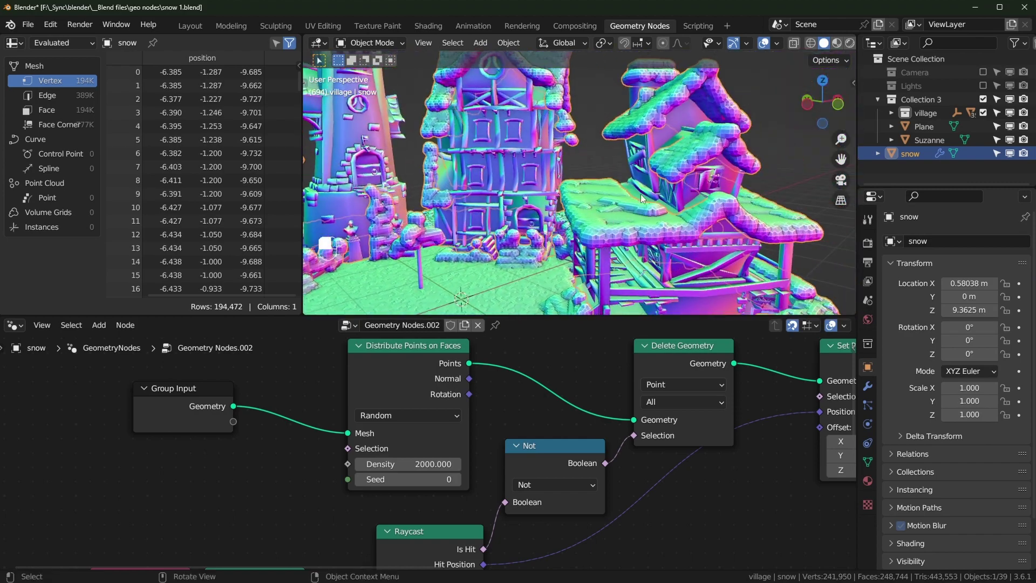
drag(595, 250, 612, 231)
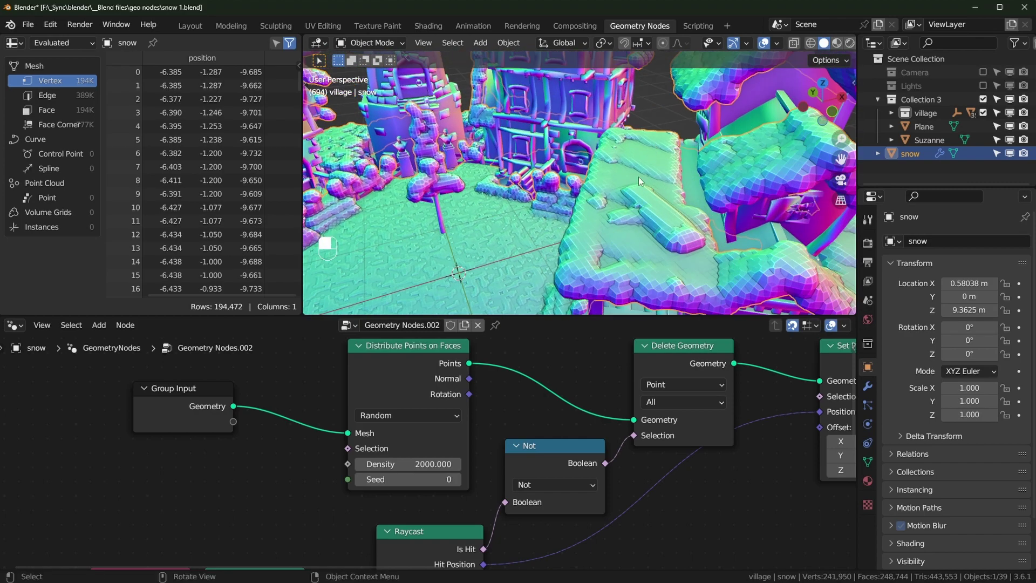
middle_click(629, 223)
middle_click(630, 224)
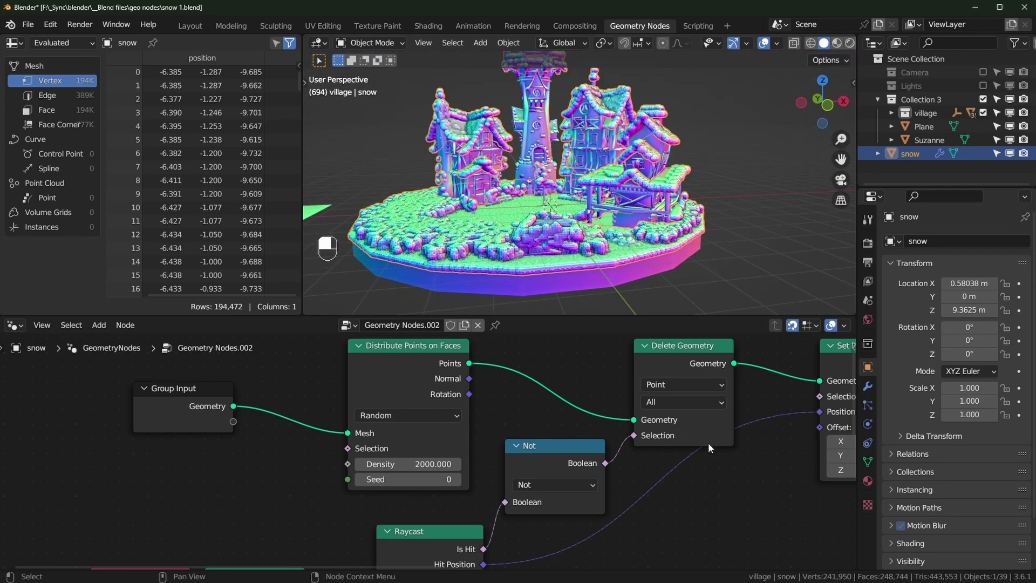
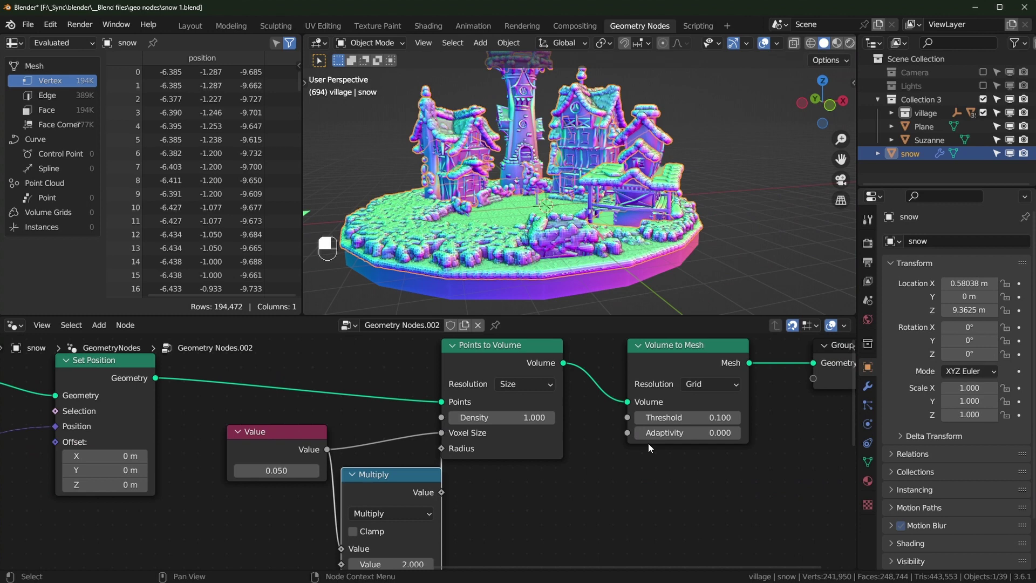
Insert a Set Position node between Volume to Mesh and Group Output
drag(606, 451, 633, 402)
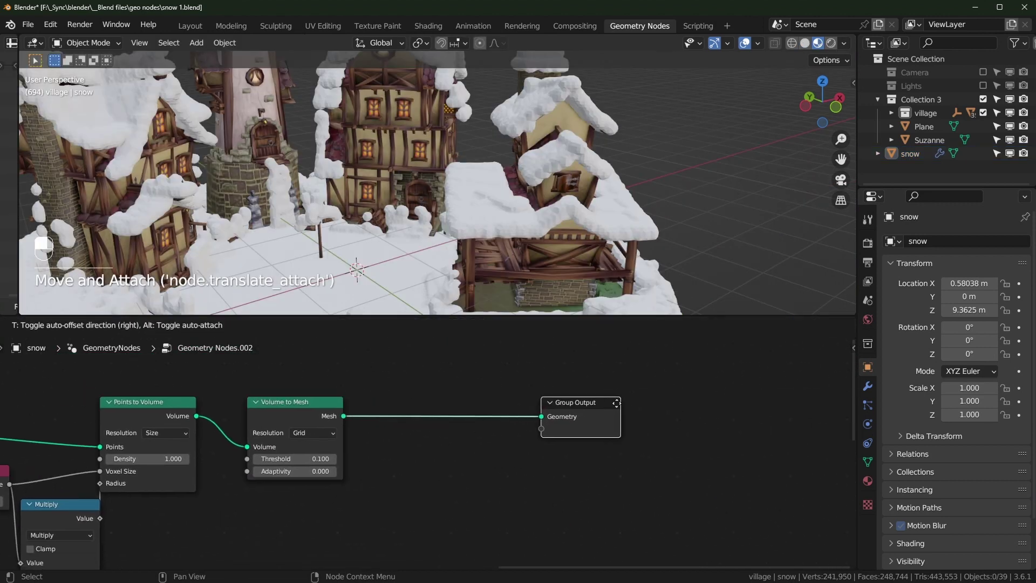
key(shift+a)
key(s)
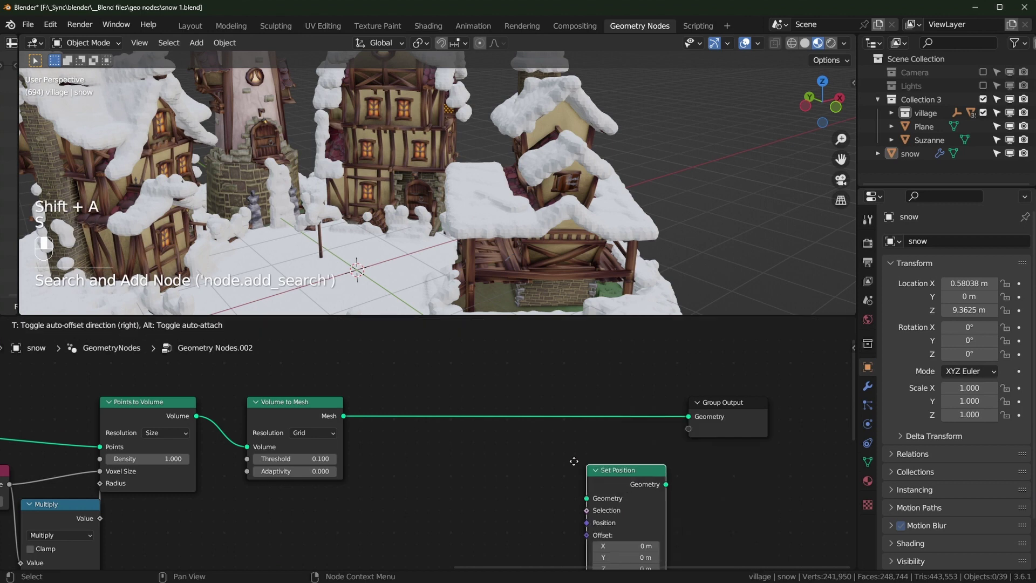
click(572, 458)
Route a Position node through a Vector Blur Attribute at 5 iterations into Set Position
key(shift+a)
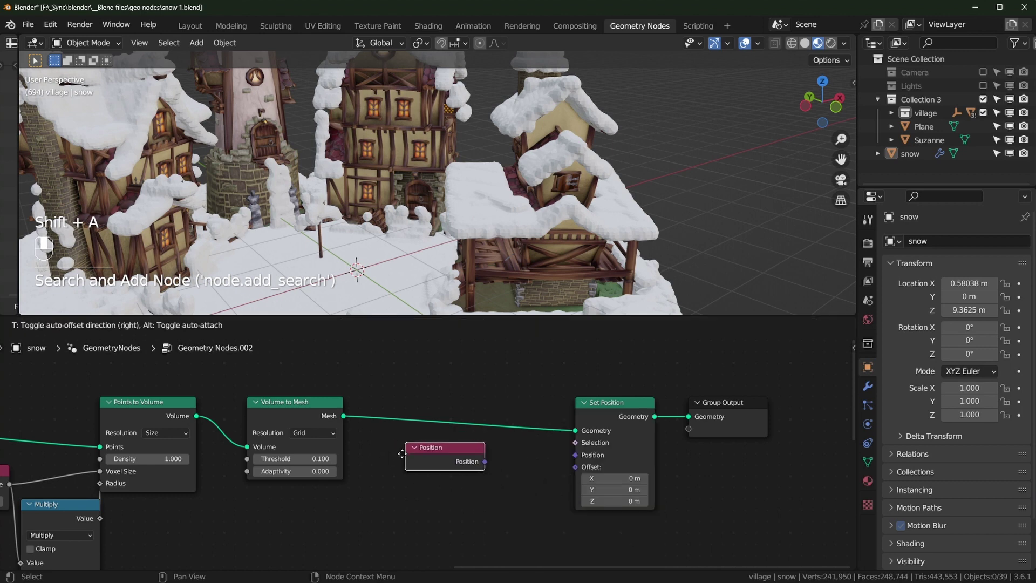
drag(493, 463, 743, 475)
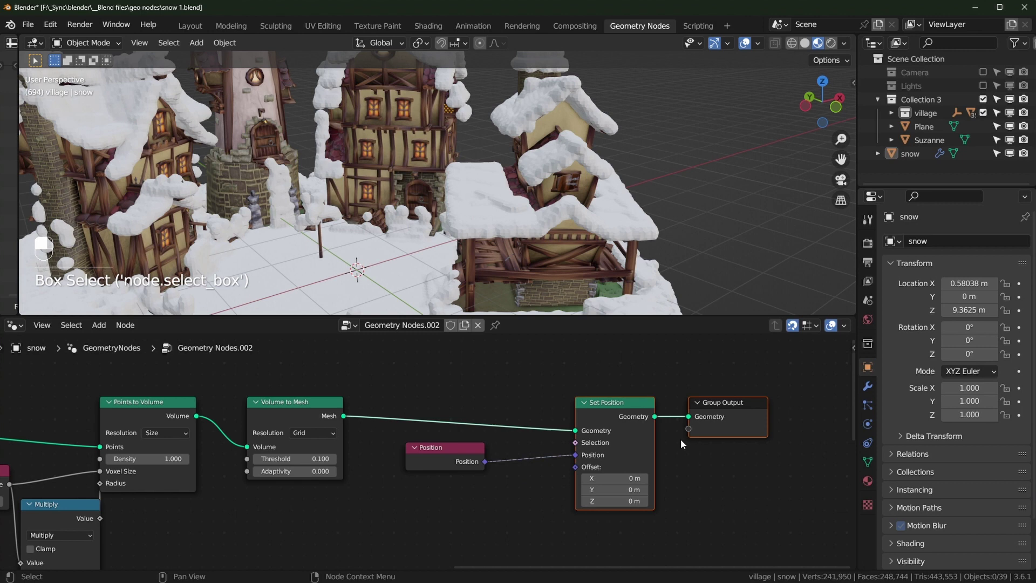
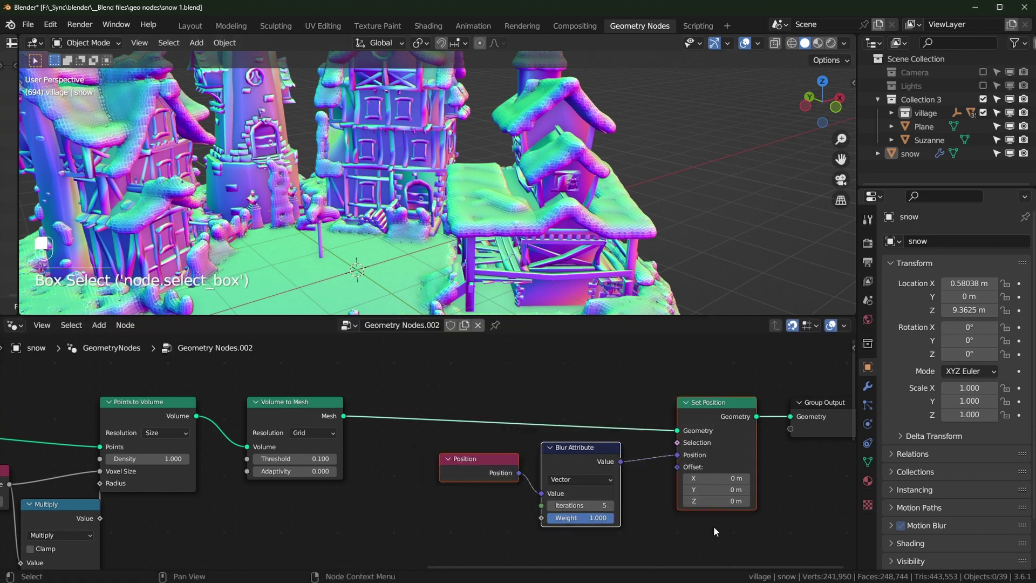
key(m)
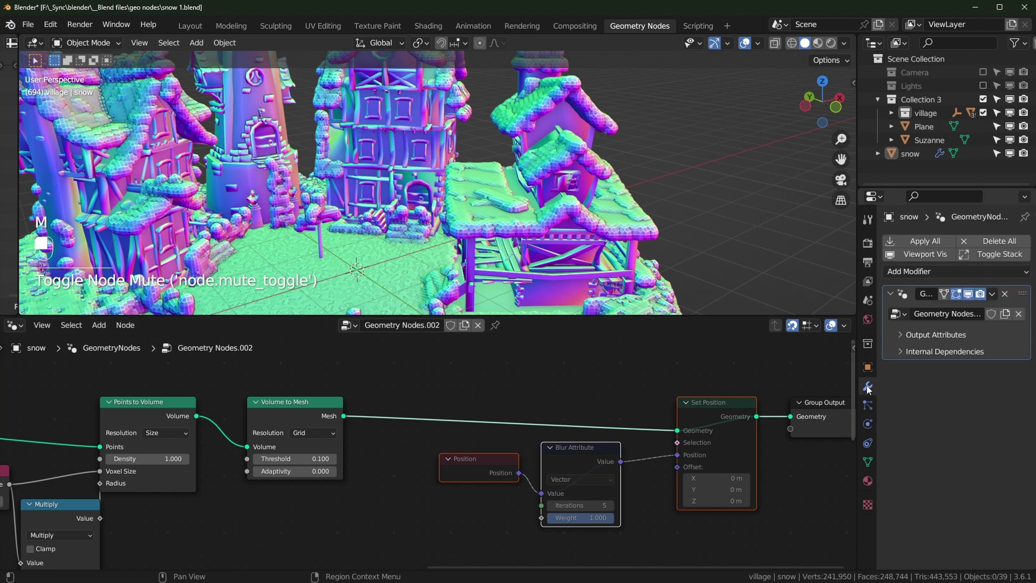
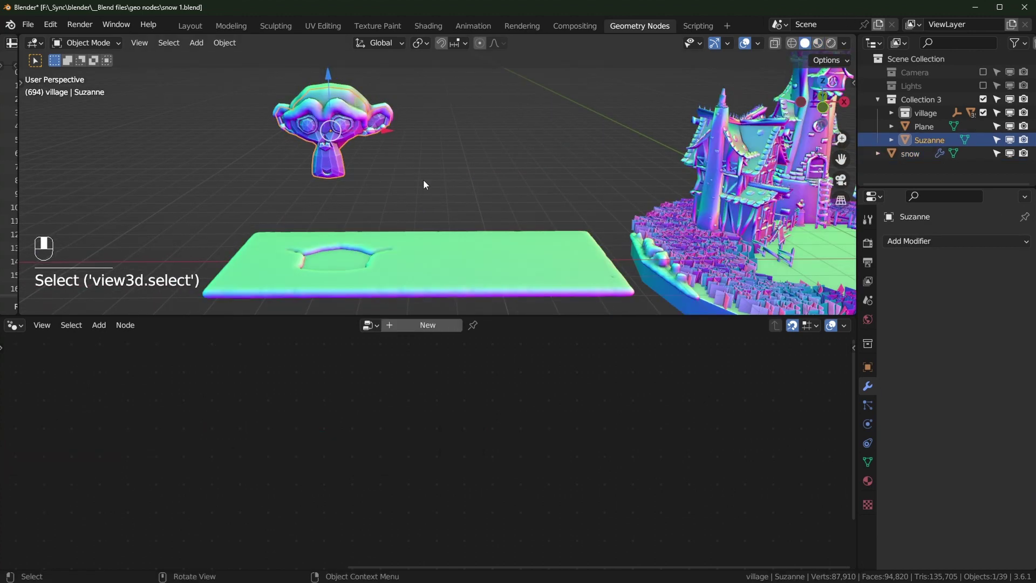
Move the Suzanne monkey aside with G
key(g)
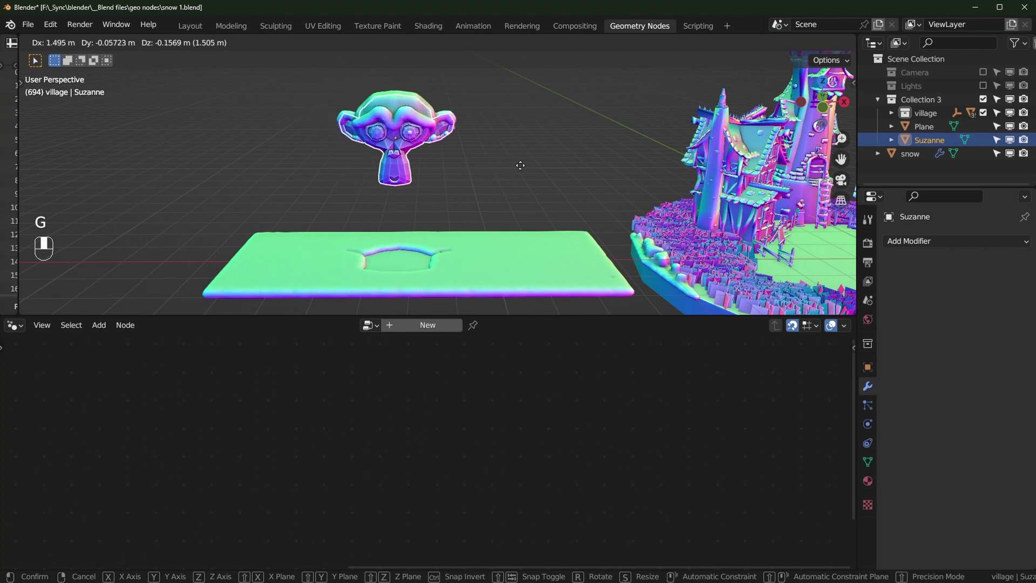
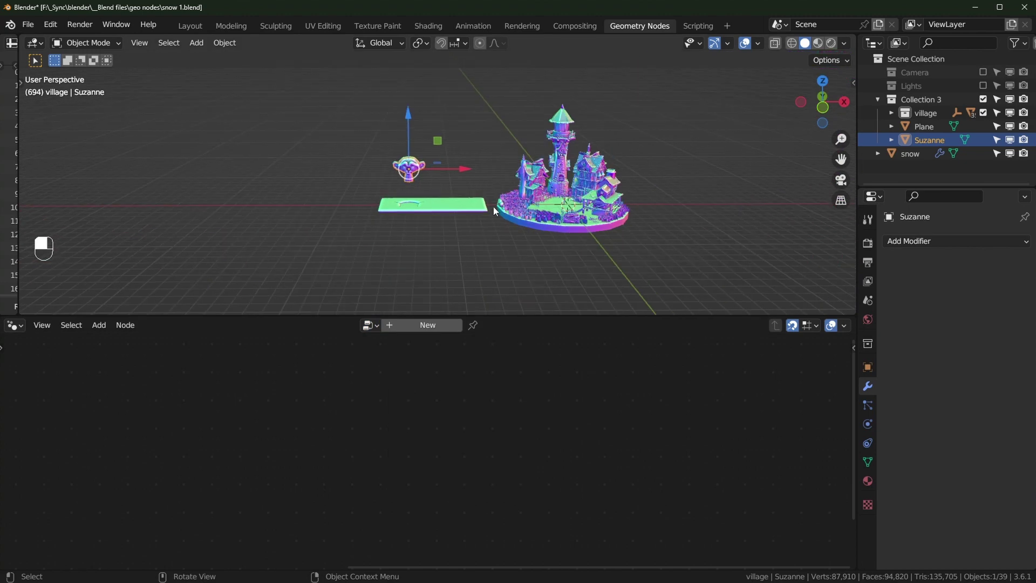
Select the snow object and play the simulation from frame 1 so flakes fall over the village, then stop
click(923, 161)
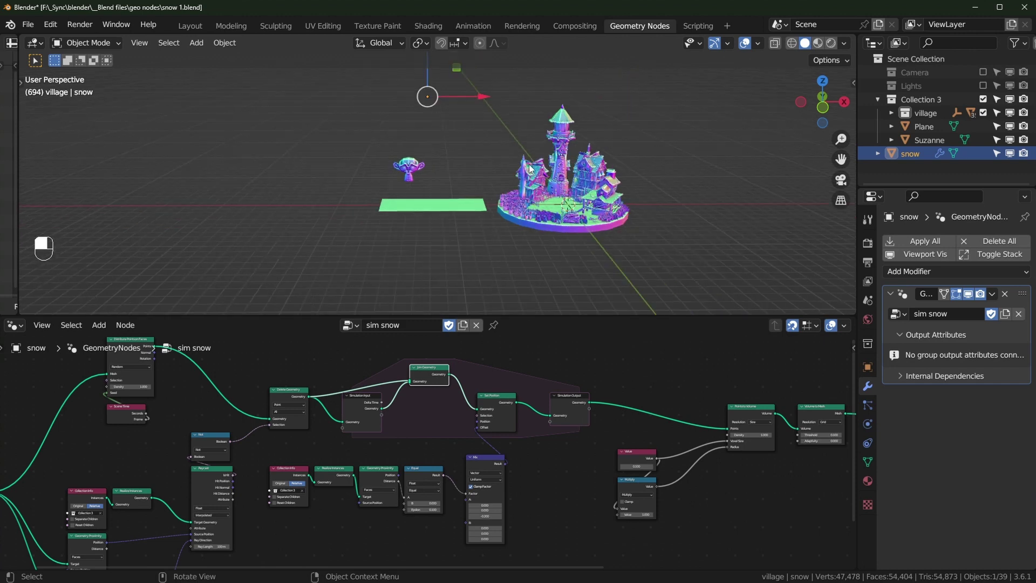
key(shift+Left)
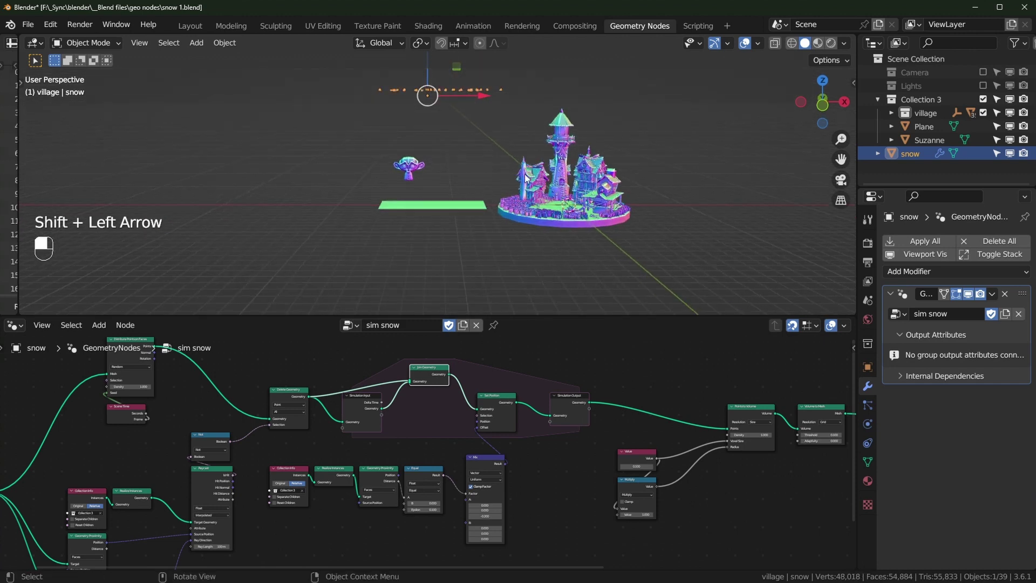
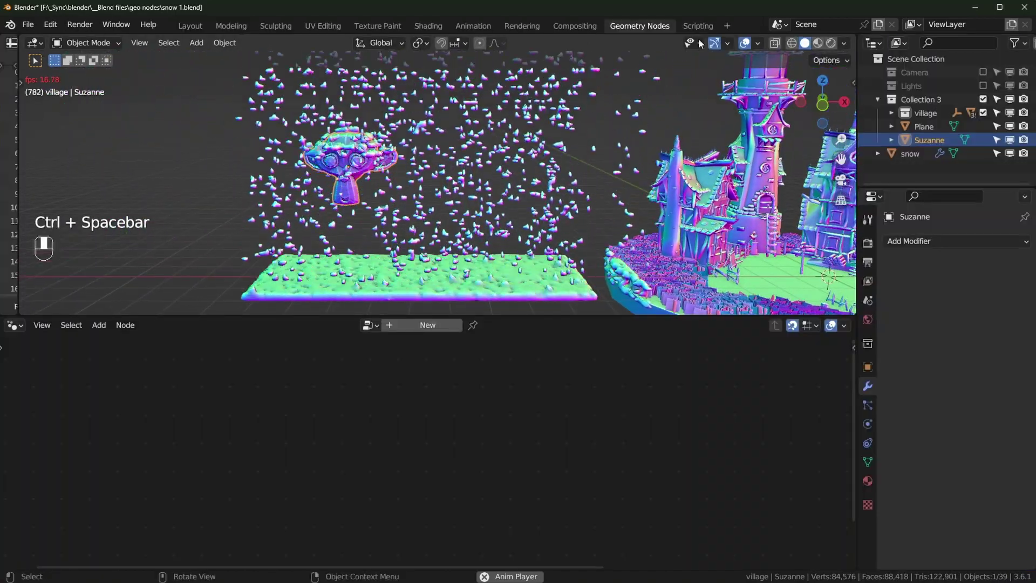
drag(224, 127, 337, 173)
key(space)
drag(661, 223, 466, 203)
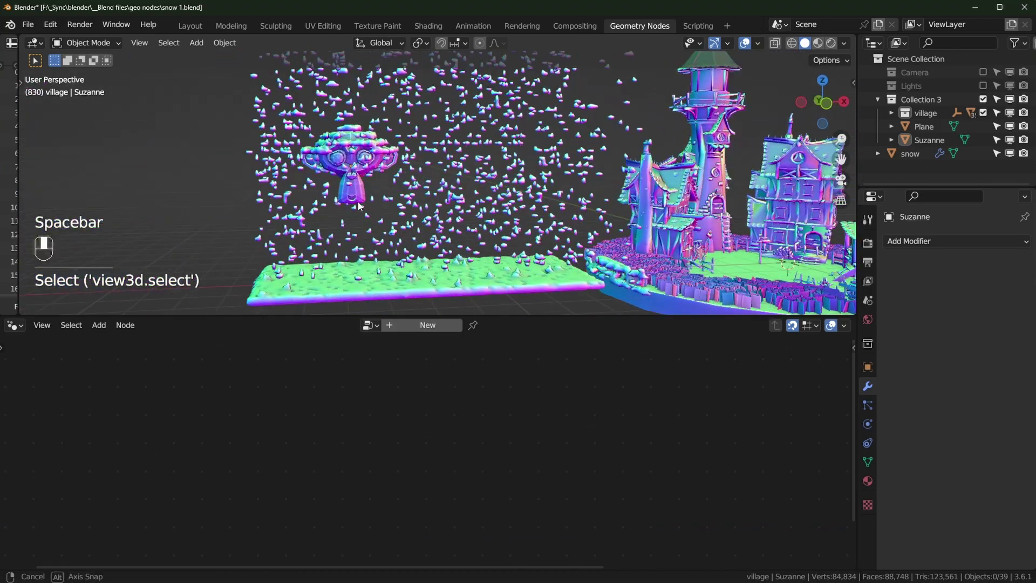